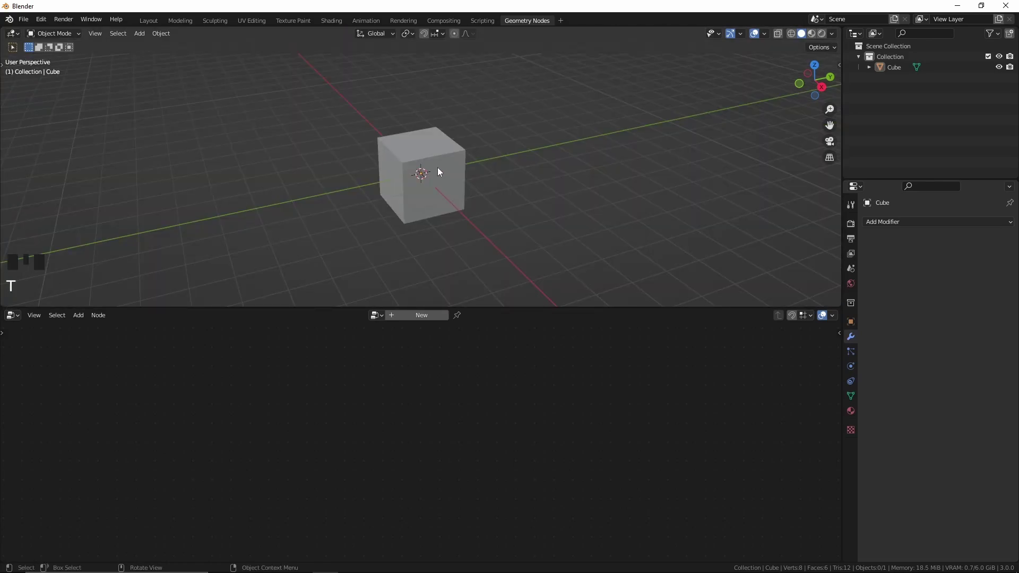
# Select the default cube in the viewport so the modifier can be added to it
pyautogui.click(418, 158)
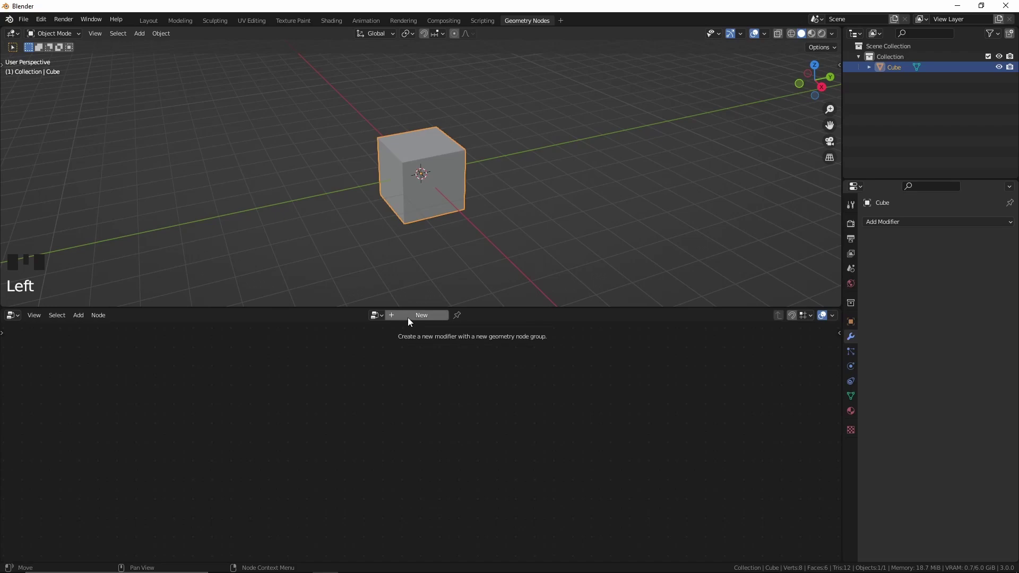
# Drop the Transform node onto the link between Group Input and Group Output
pyautogui.moveTo(411, 321); pyautogui.dragTo(400, 386)
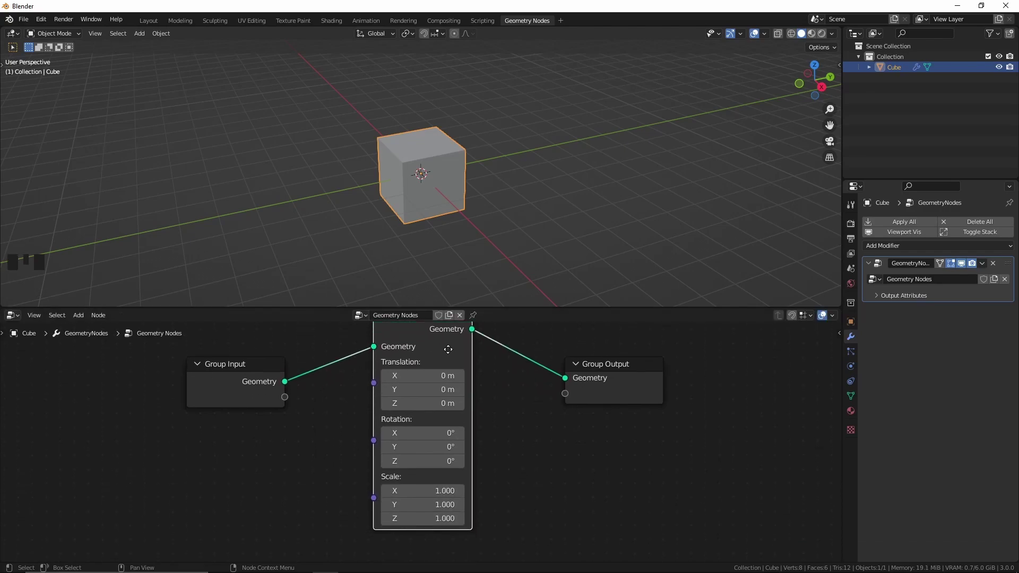
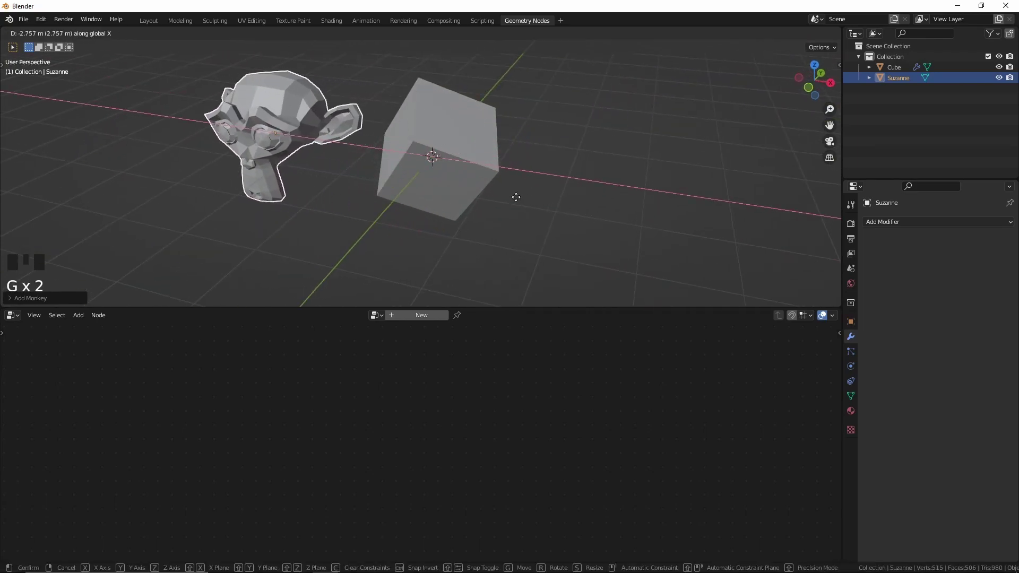
# Select the monkey and cube, copy the cube's modifiers onto Suzanne, then inspect both objects
pyautogui.moveTo(329, 196); pyautogui.dragTo(511, 187)
pyautogui.click(511, 186)
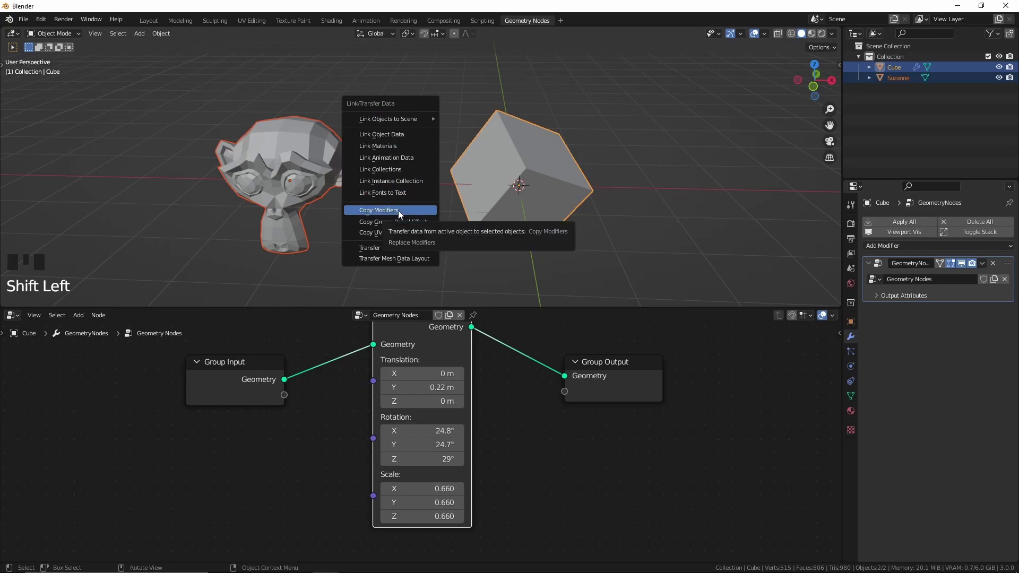
pyautogui.moveTo(360, 185); pyautogui.dragTo(337, 194)
pyautogui.press('alt+a')
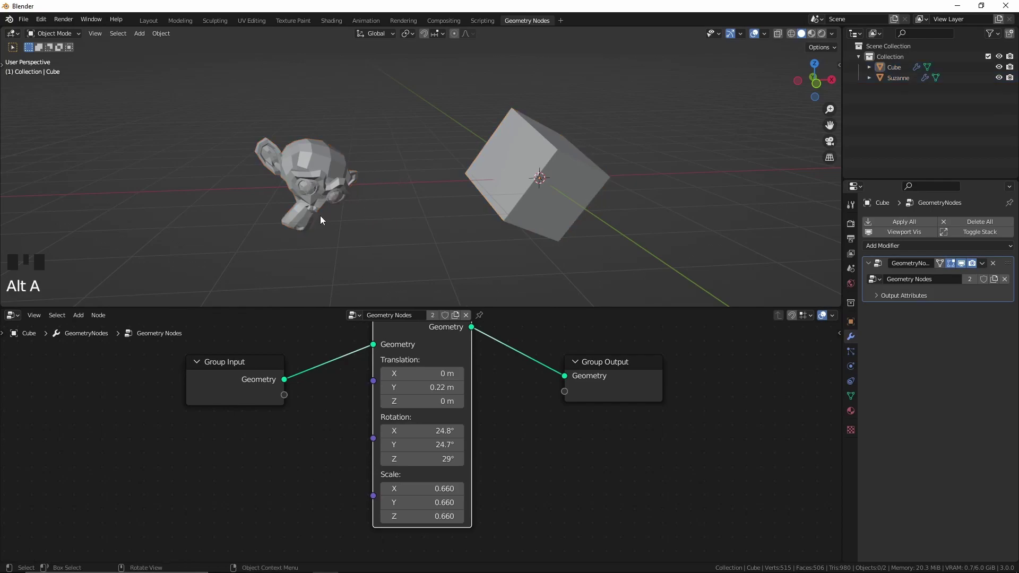
pyautogui.moveTo(338, 174); pyautogui.dragTo(482, 170)
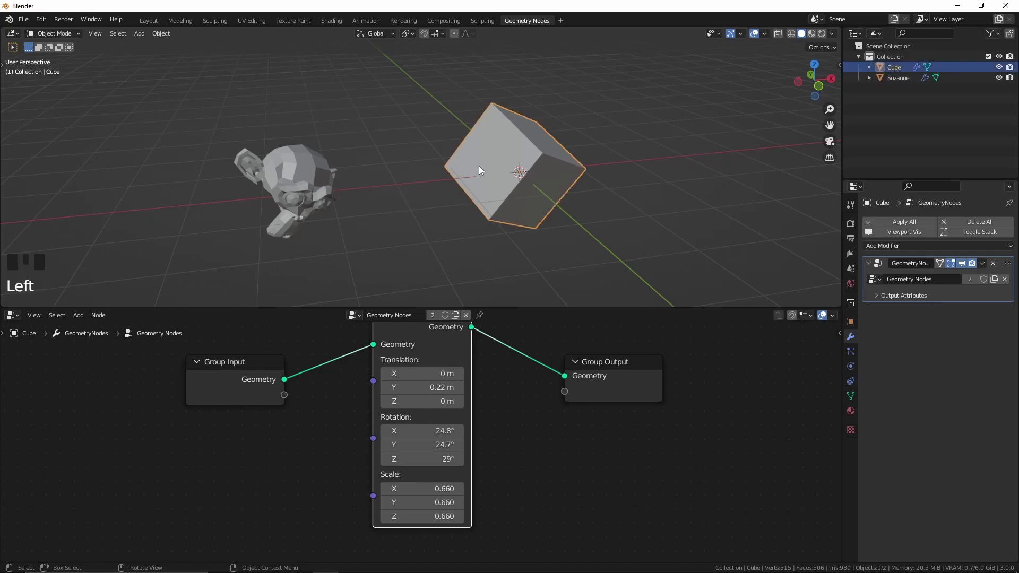
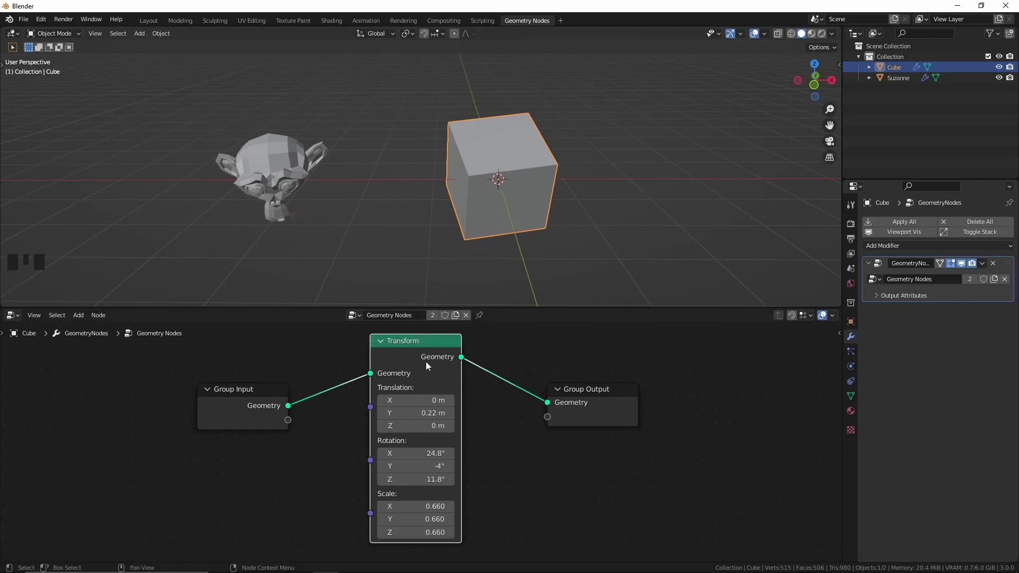
# Remove the Transform node from the shared tree and delete the Suzanne monkey
pyautogui.press('ctrl+x')
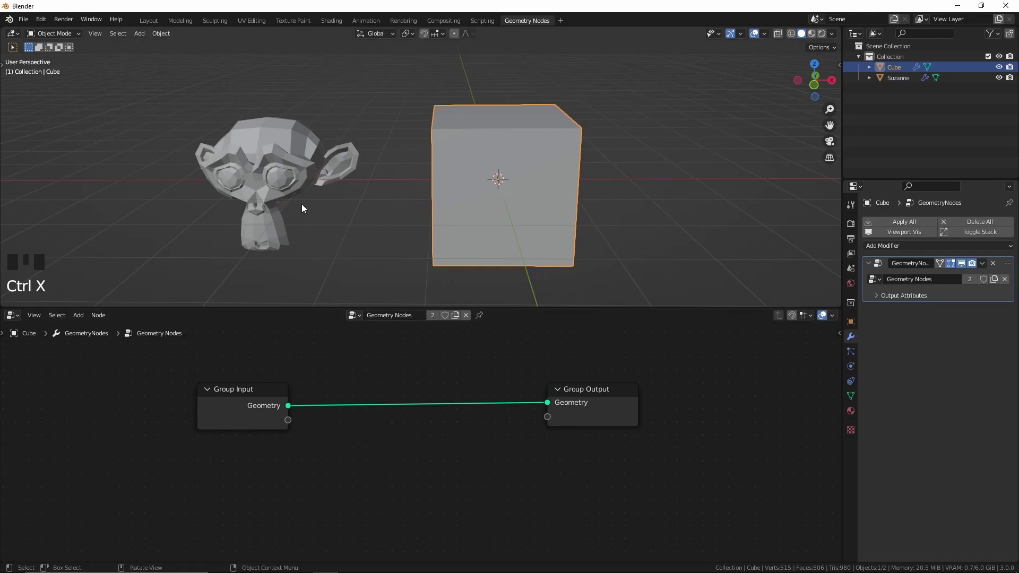
pyautogui.moveTo(325, 213); pyautogui.dragTo(229, 180)
pyautogui.click(229, 180)
pyautogui.moveTo(253, 164); pyautogui.dragTo(334, 173)
pyautogui.press('x')
# Select the cube and dissolve the tried Subdivision Surface node, restoring the direct link
pyautogui.moveTo(460, 147); pyautogui.dragTo(421, 154)
pyautogui.click(422, 154)
pyautogui.moveTo(603, 161); pyautogui.dragTo(423, 432)
pyautogui.moveTo(423, 185); pyautogui.dragTo(442, 477)
pyautogui.moveTo(442, 477); pyautogui.dragTo(431, 401)
pyautogui.press('ctrl+x')
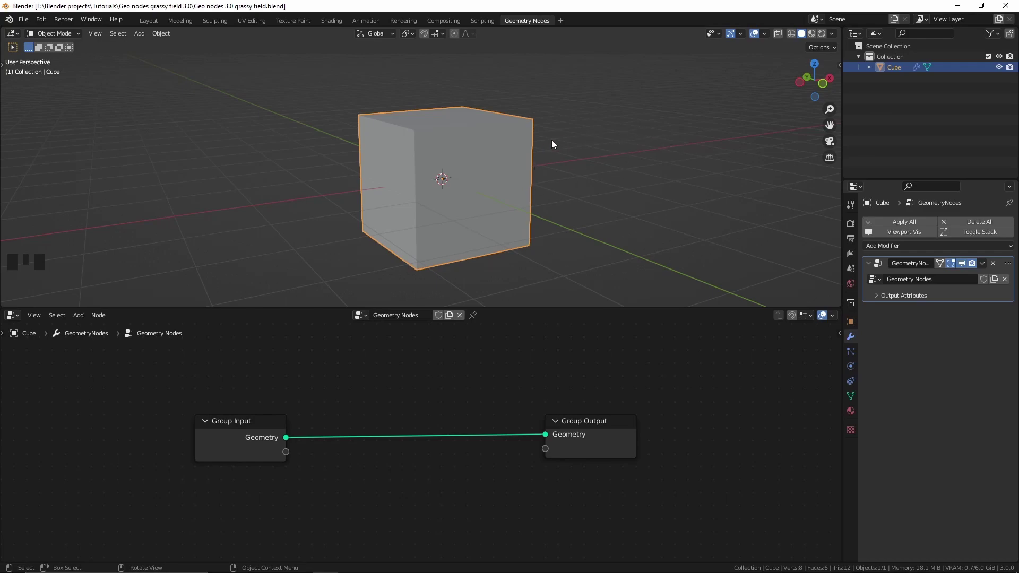
# Delete the cube and add a mesh plane in its place
pyautogui.press('x')
pyautogui.middleClick(387, 161)
pyautogui.press('shift+a')
pyautogui.moveTo(451, 167); pyautogui.dragTo(520, 200)
pyautogui.scroll(-3)
pyautogui.scroll(3)
# Scale the plane 5× to 10 m and apply the scale so it reads 1
pyautogui.press('s')
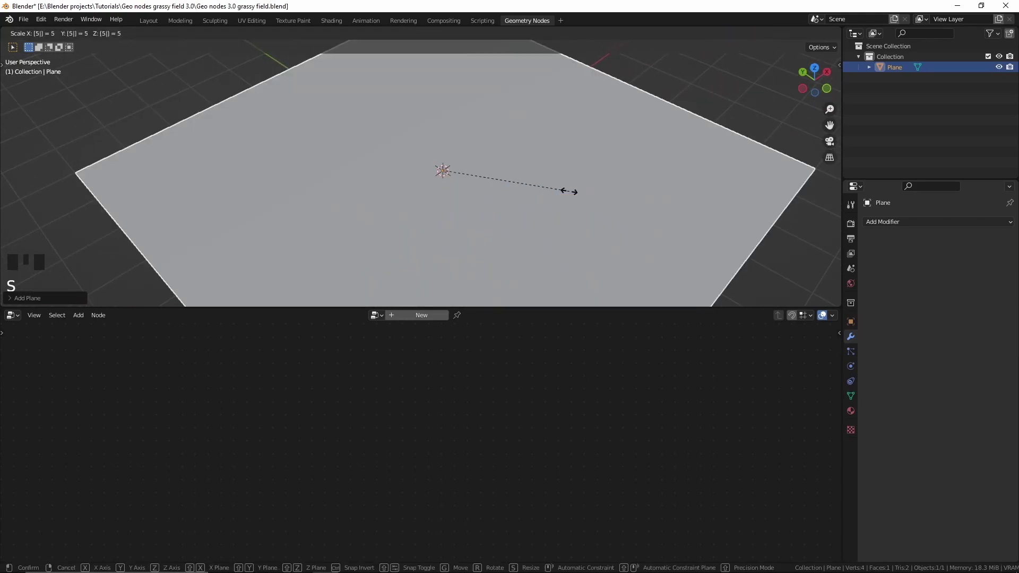
pyautogui.scroll(-3)
pyautogui.moveTo(566, 220); pyautogui.dragTo(428, 218)
pyautogui.scroll(-3)
pyautogui.scroll(3)
pyautogui.press('ctrl+a')
pyautogui.press('n')
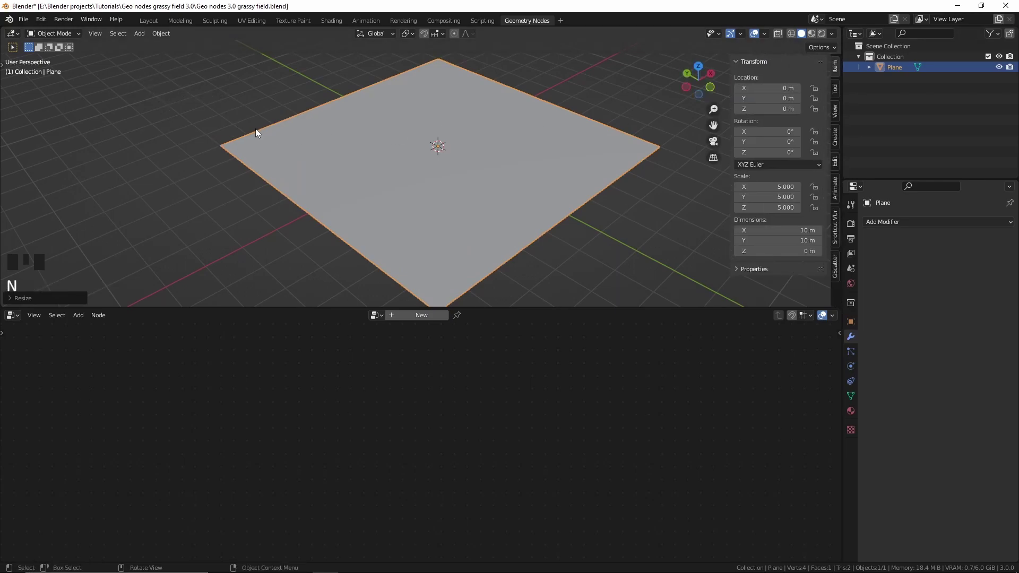
pyautogui.press('ctrl+a')
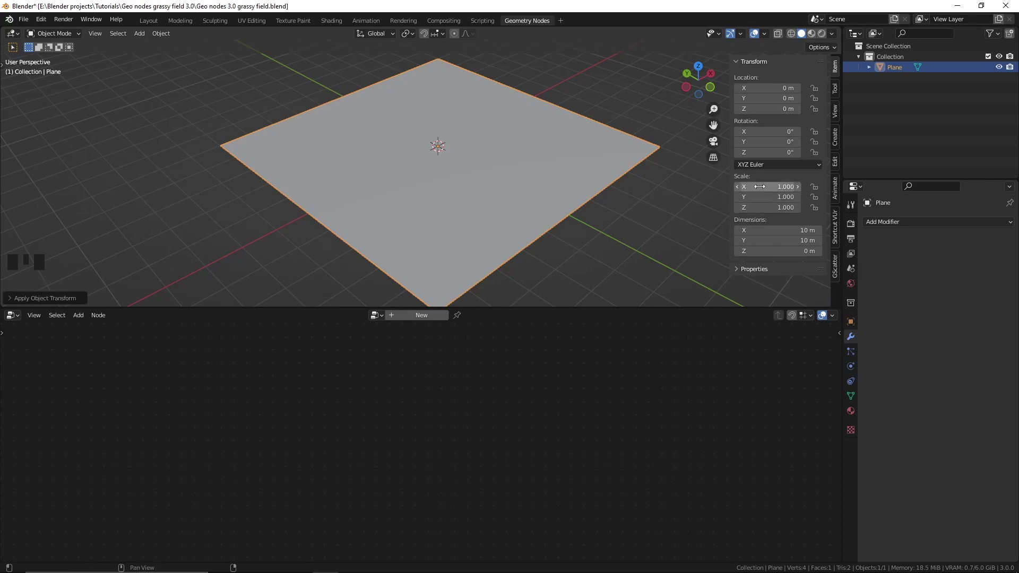
pyautogui.press('n')
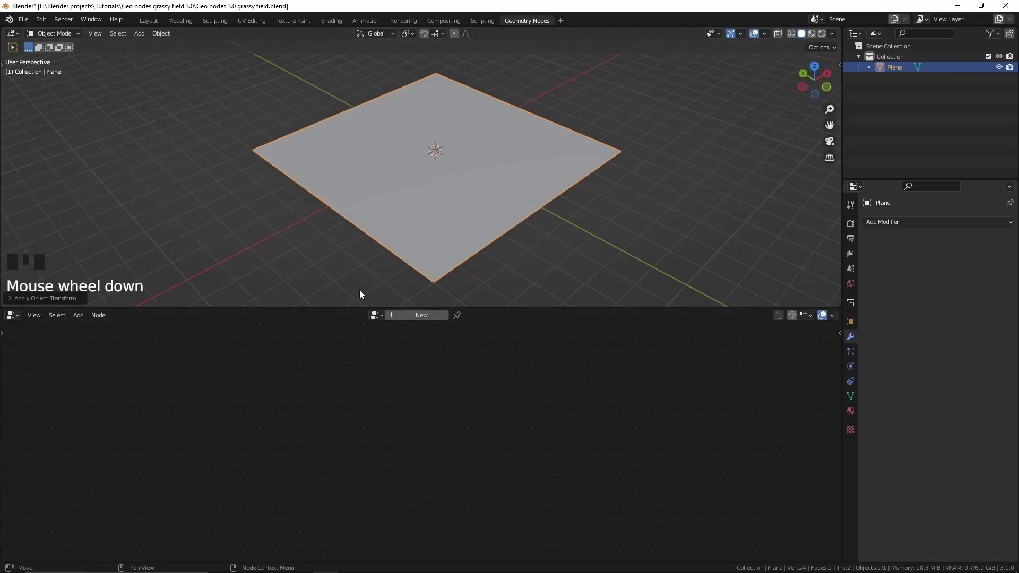
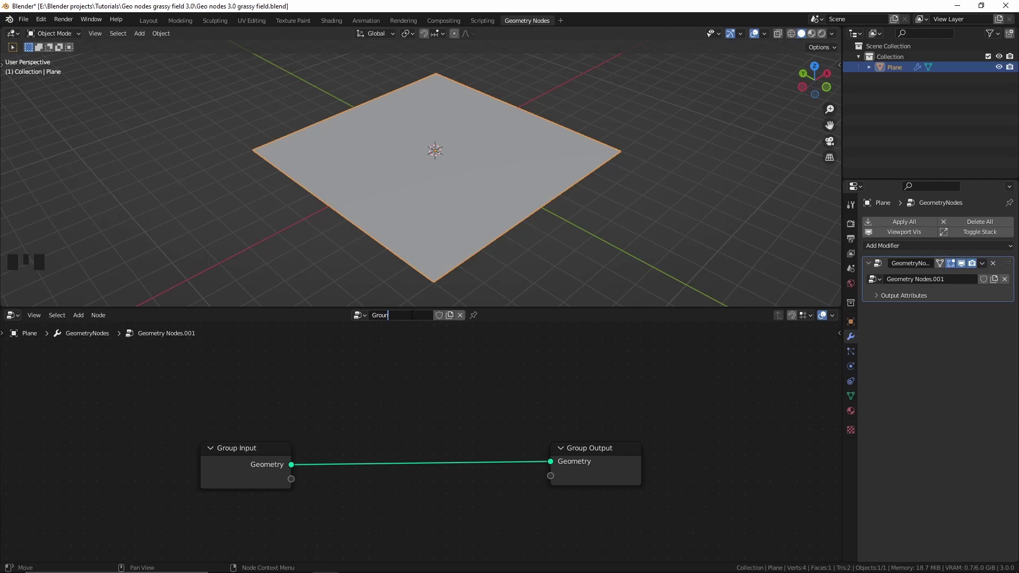
# Confirm the node group name Ground, leaving Group Input linked straight to Group Output
pyautogui.press('shift+a')
pyautogui.press('shift+a')
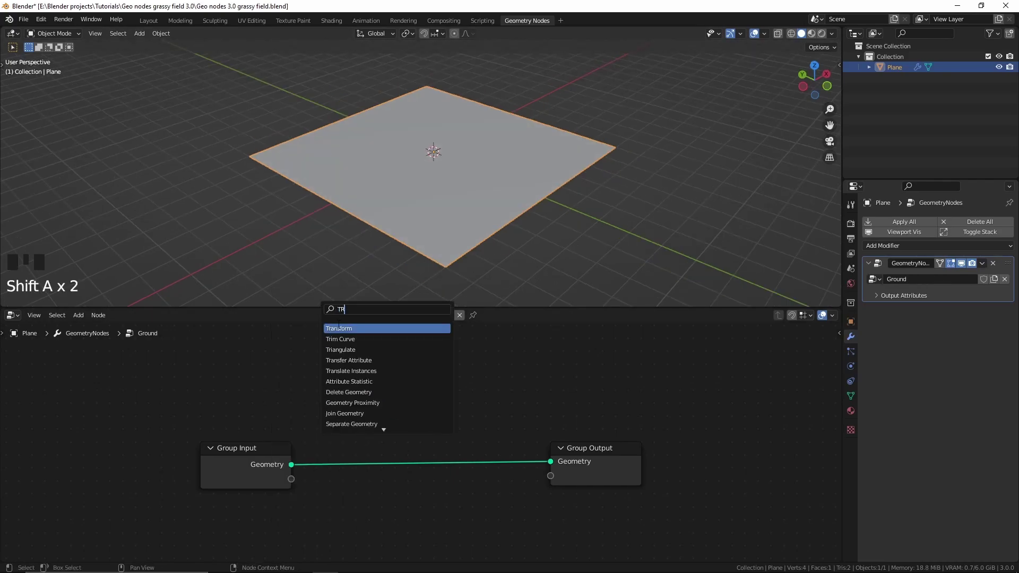
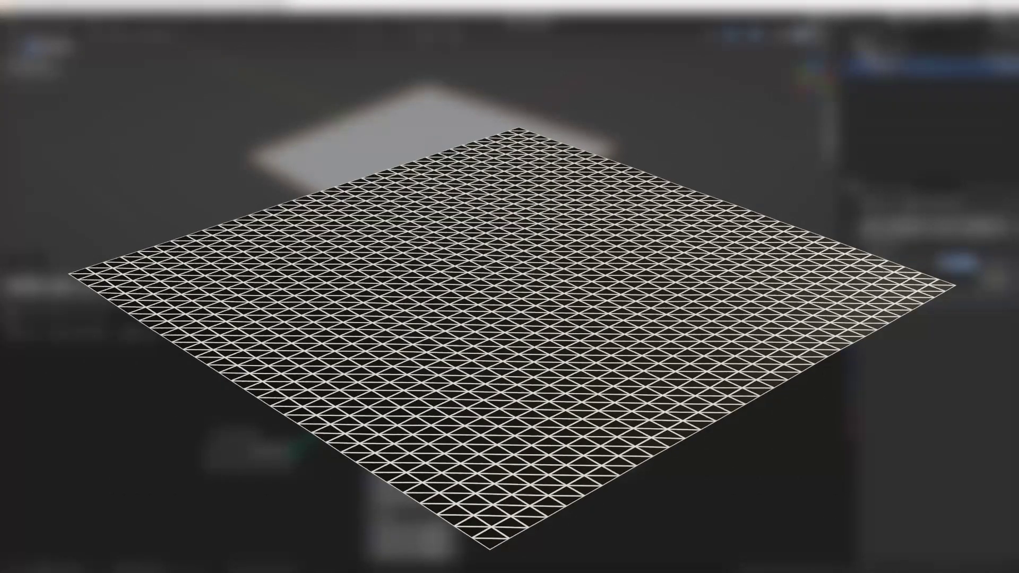
pyautogui.press('ctrl+x')
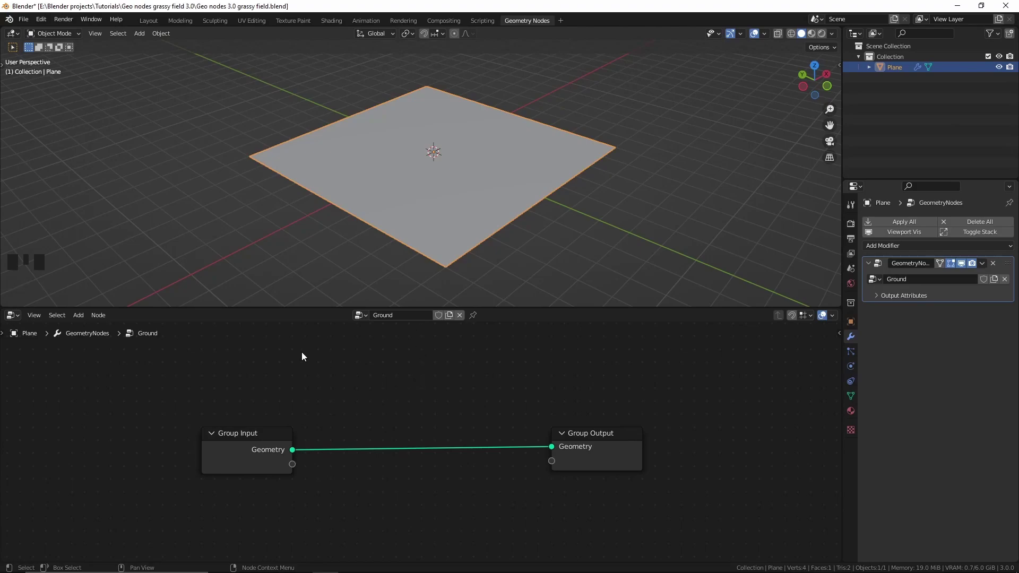
# Add a Set Position node on the geometry link and wire a Position node into its Position input
pyautogui.press('shift+a')
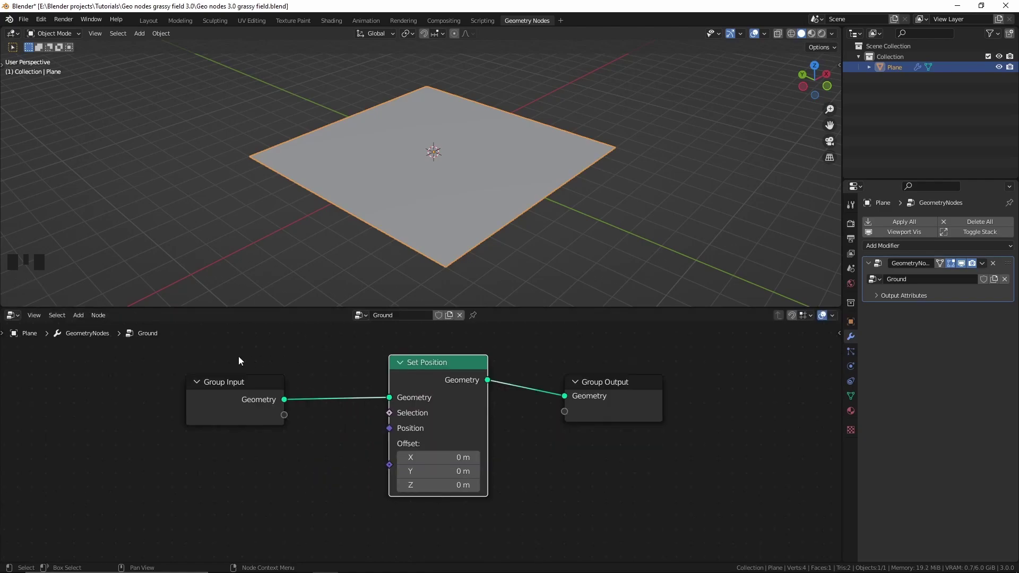
pyautogui.press('shift+a')
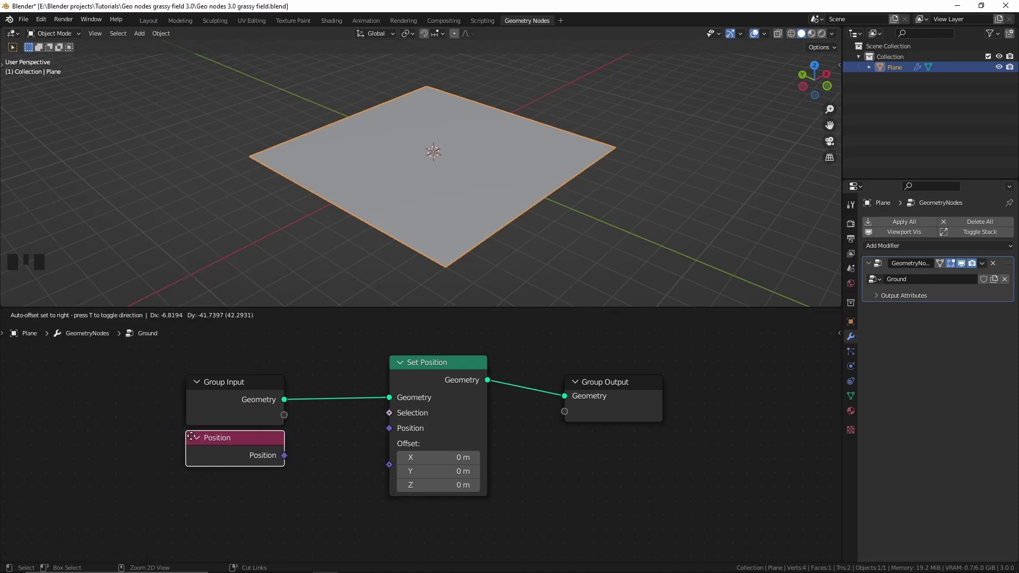
pyautogui.moveTo(286, 461); pyautogui.dragTo(320, 382)
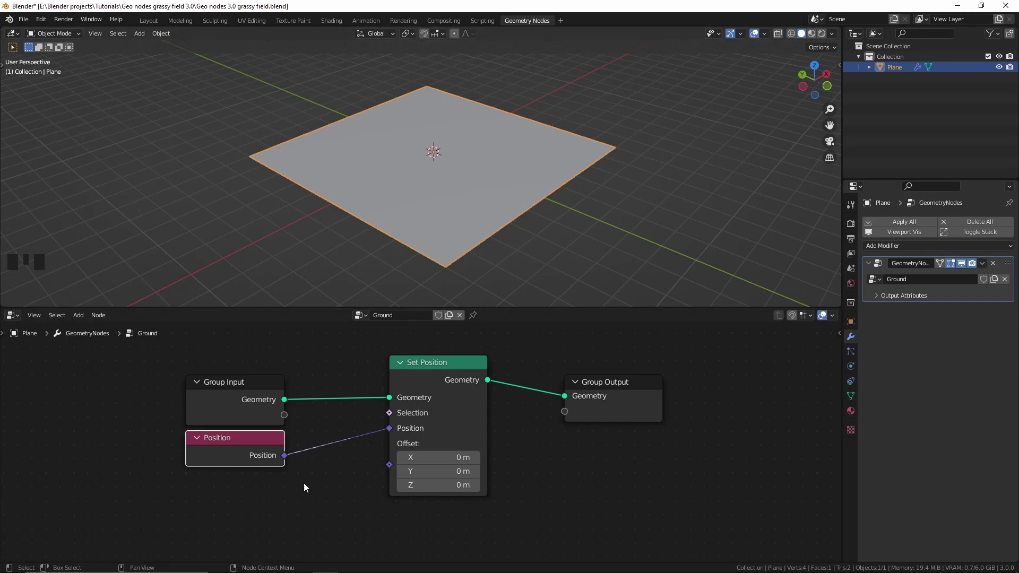
pyautogui.moveTo(423, 209); pyautogui.dragTo(288, 461)
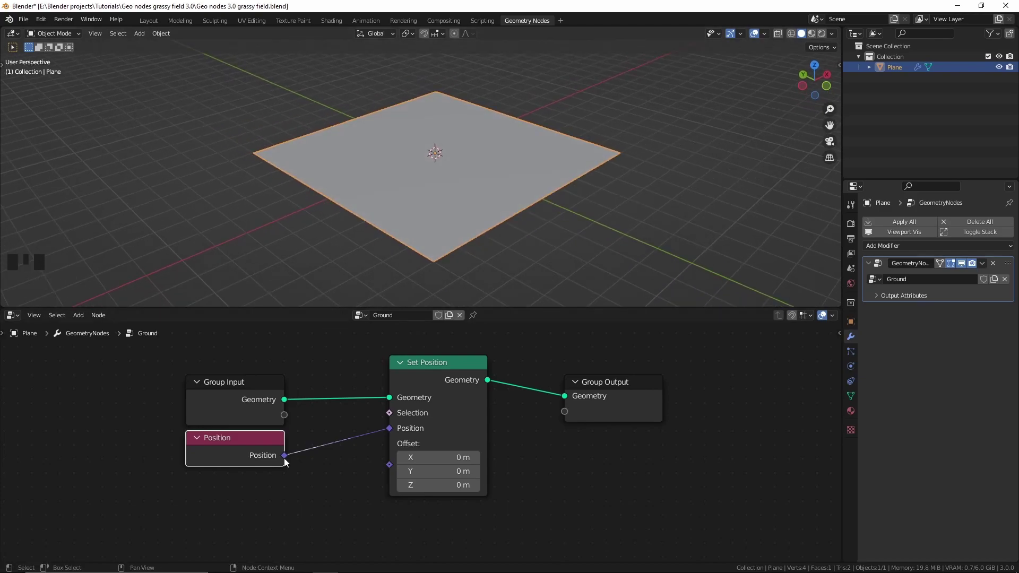
pyautogui.moveTo(289, 457); pyautogui.dragTo(456, 167)
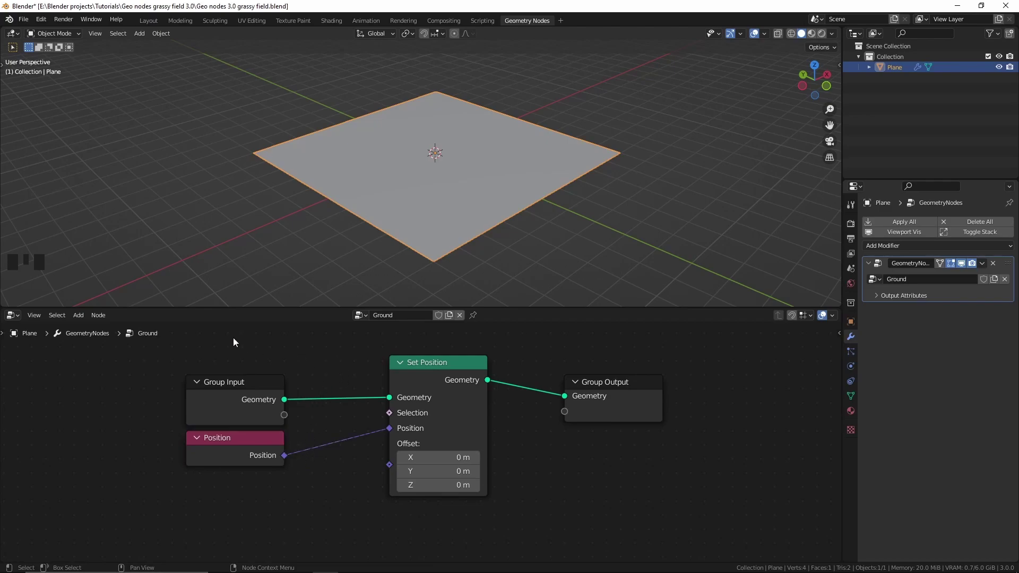
# Add a vector Add node on the Position link, discarding an extra math Add node
pyautogui.press('shift+a')
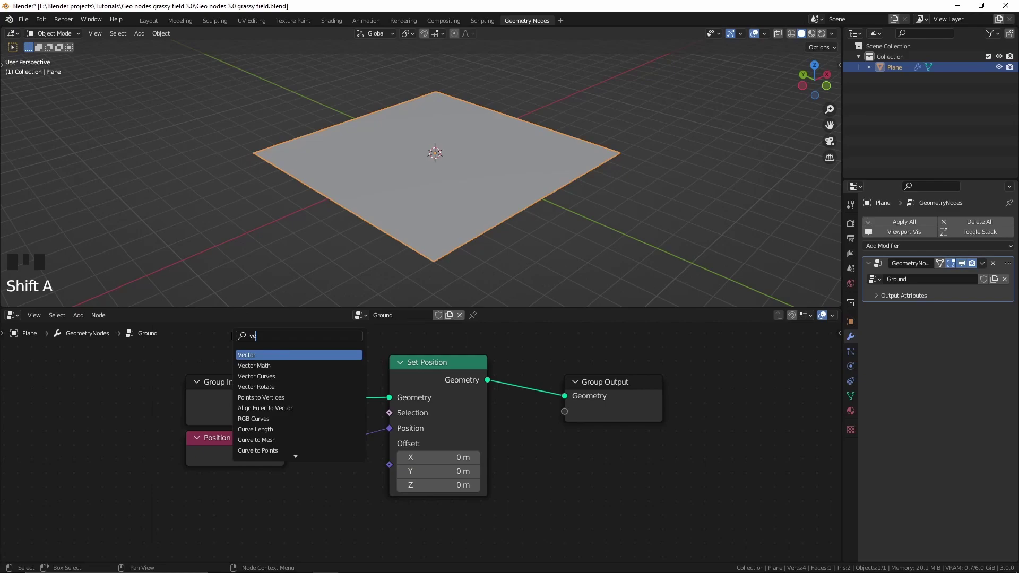
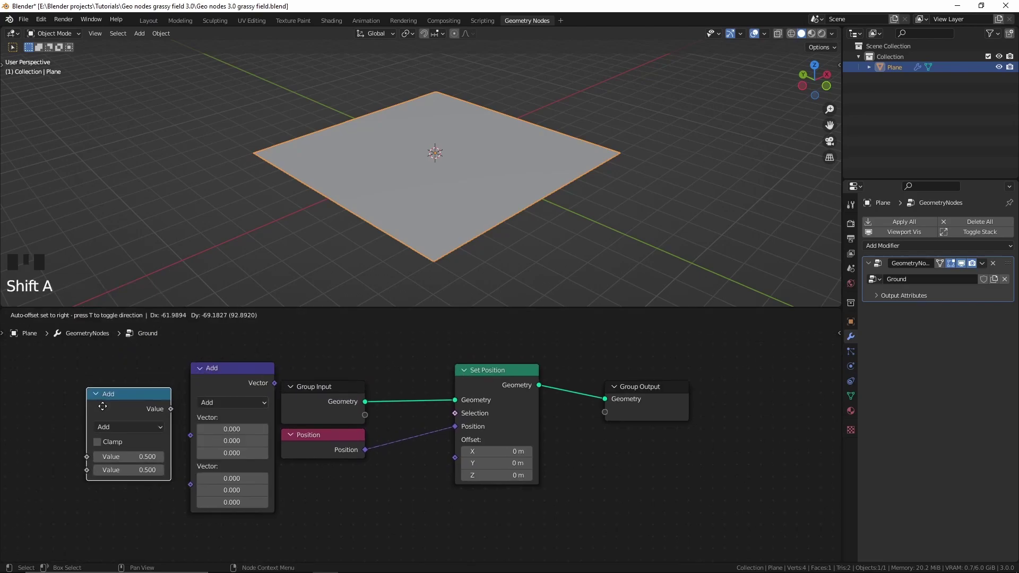
pyautogui.click(237, 376)
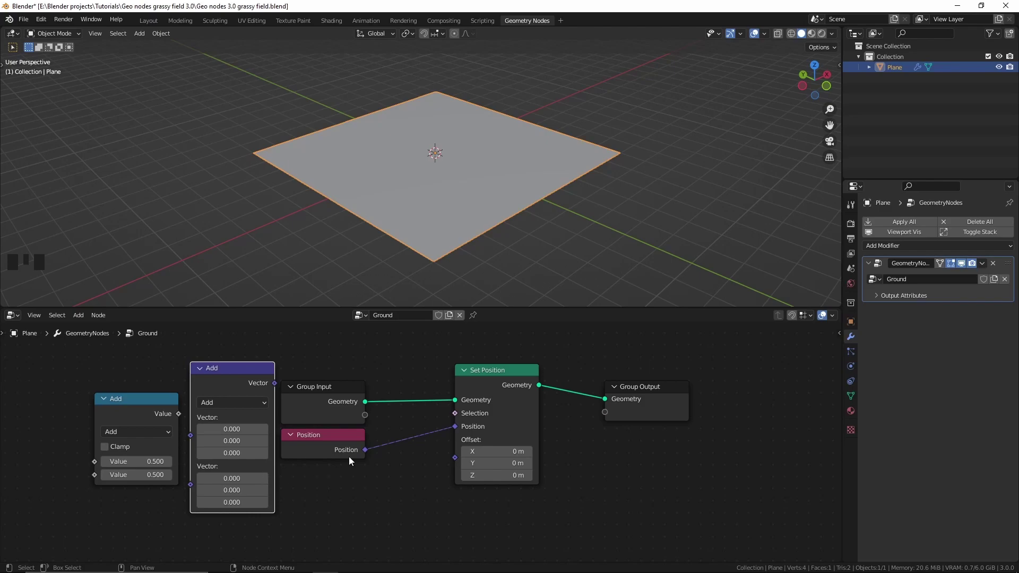
pyautogui.click(368, 447)
pyautogui.click(215, 375)
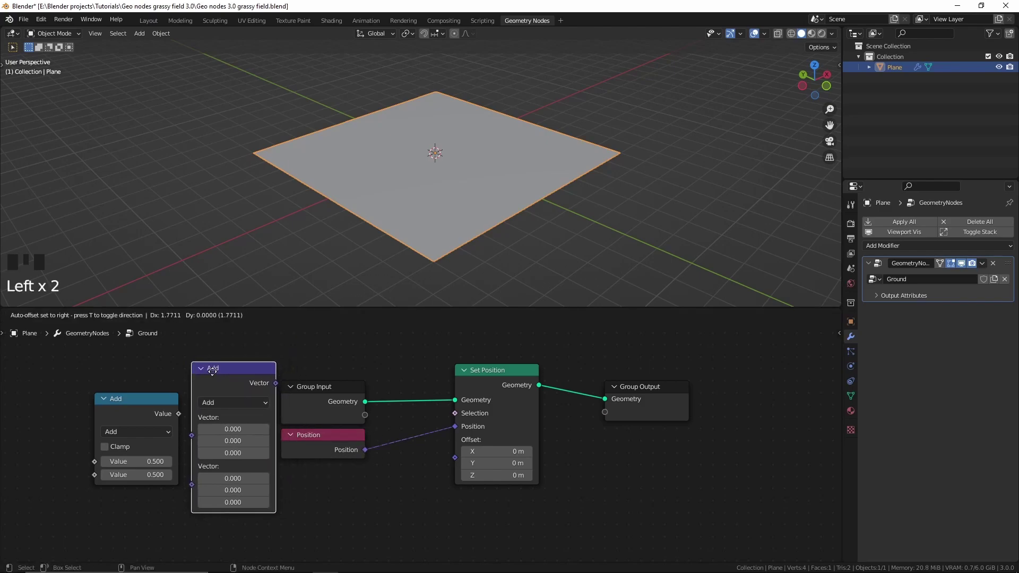
pyautogui.click(159, 399)
pyautogui.press('x')
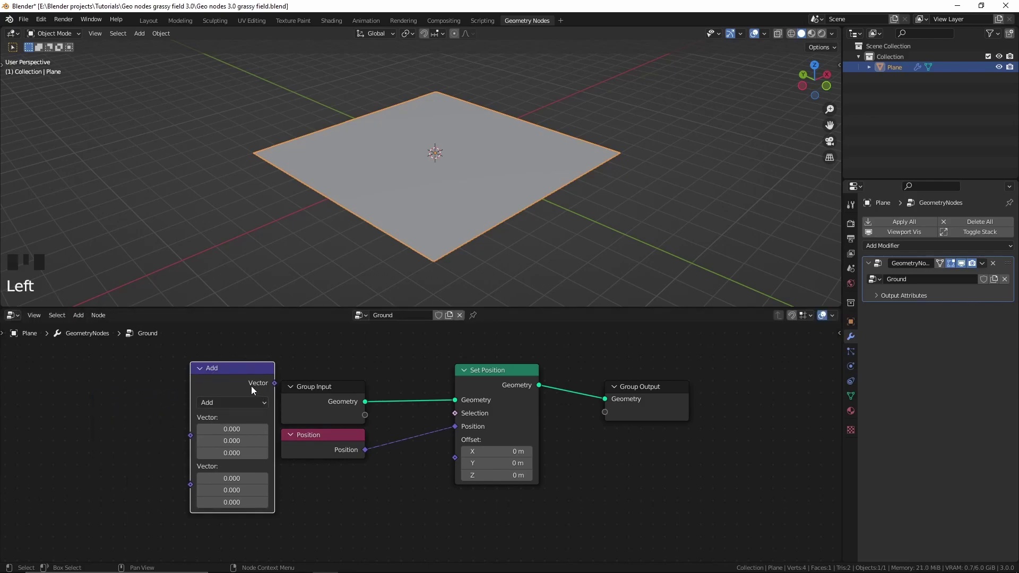
pyautogui.moveTo(244, 386); pyautogui.dragTo(469, 475)
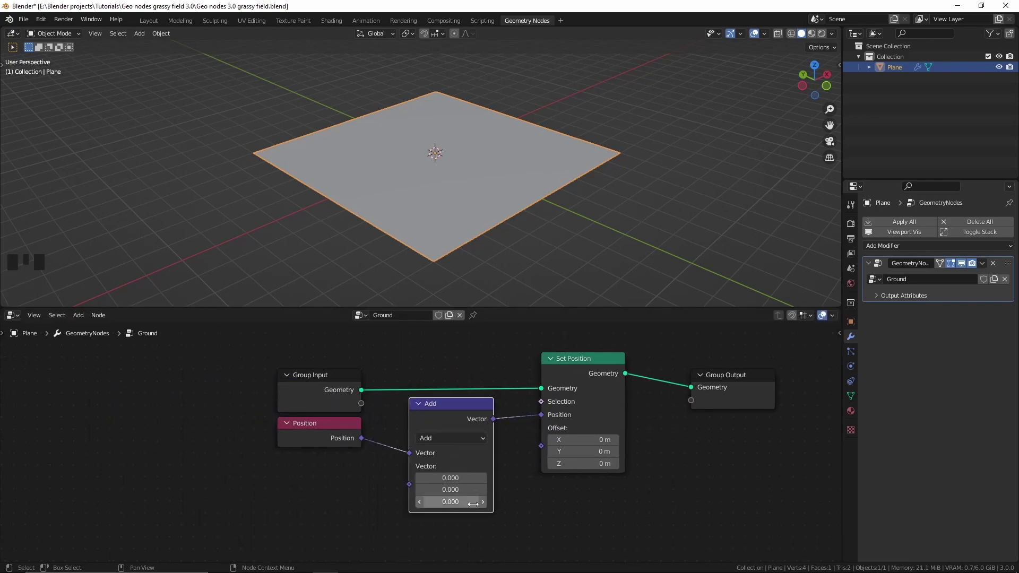
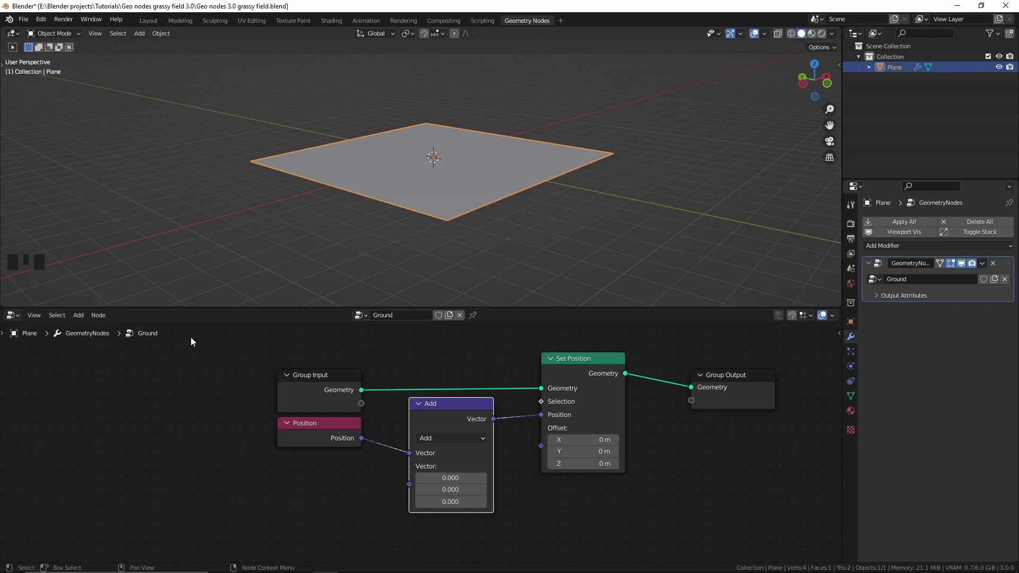
# Add a Noise Texture and feed its Fac into the Add node's second vector
pyautogui.press('shift+a')
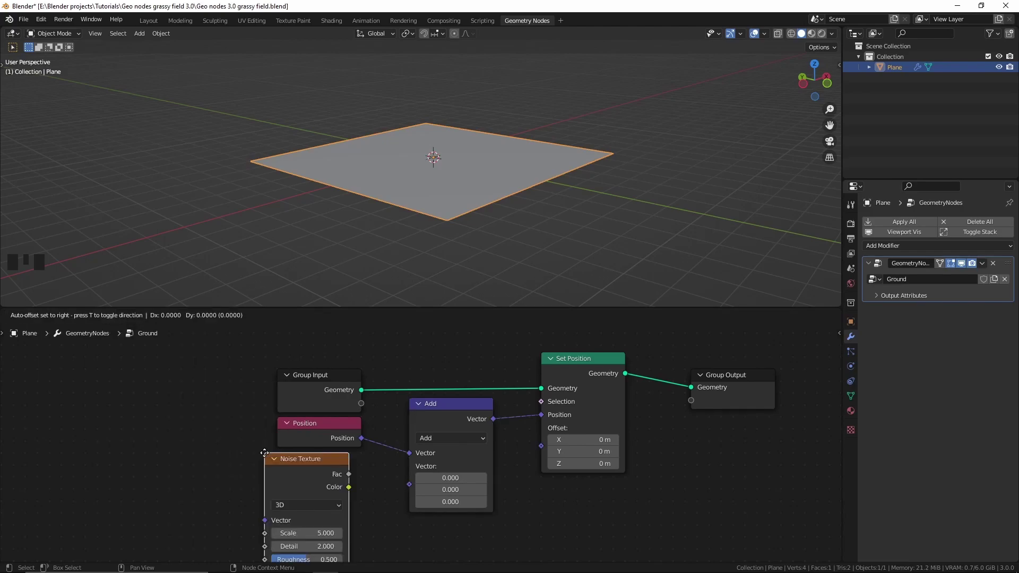
pyautogui.middleClick(365, 433)
pyautogui.press('ctrl+z')
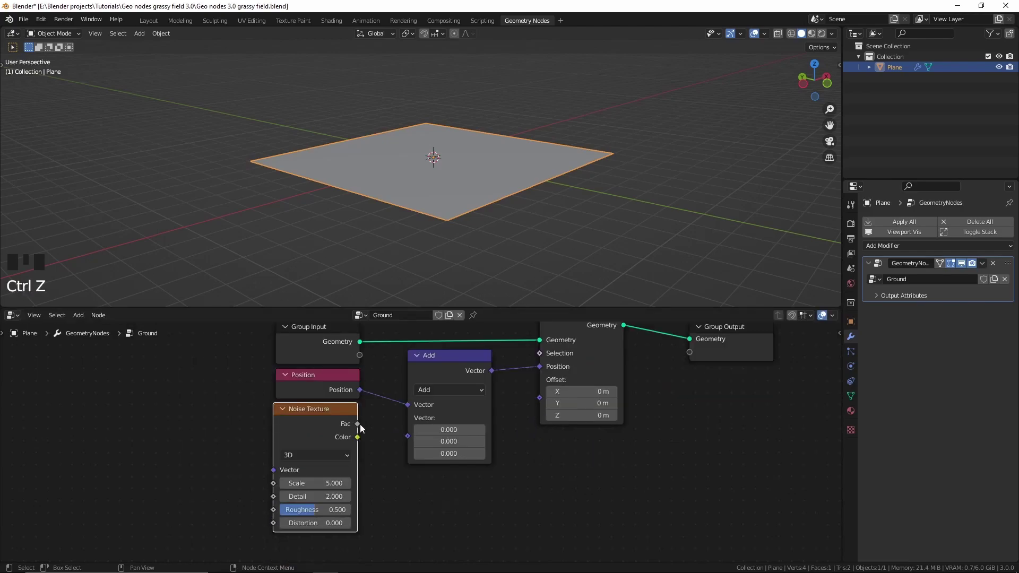
pyautogui.moveTo(363, 427); pyautogui.dragTo(416, 436)
pyautogui.middleClick(402, 227)
pyautogui.scroll(3)
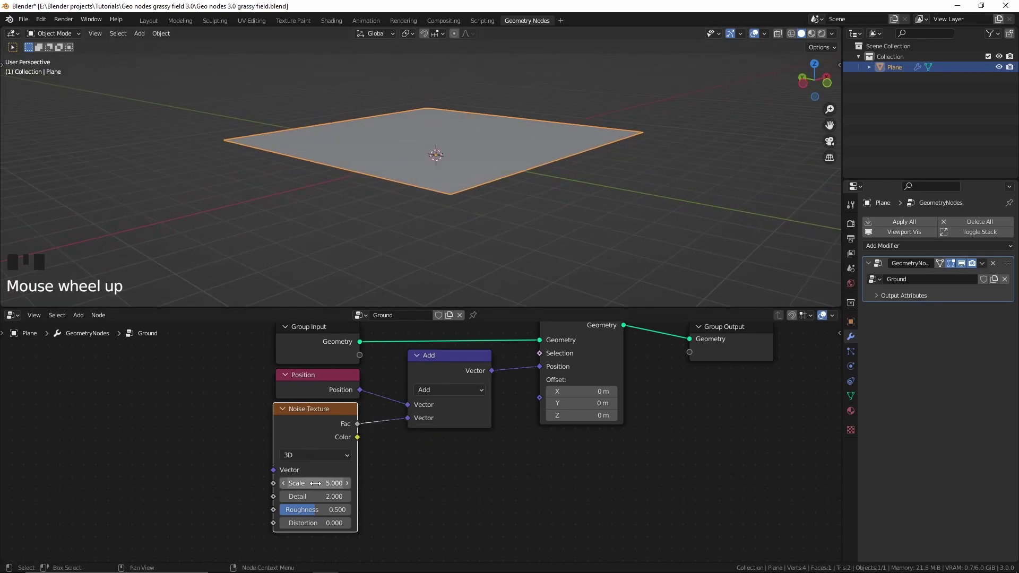
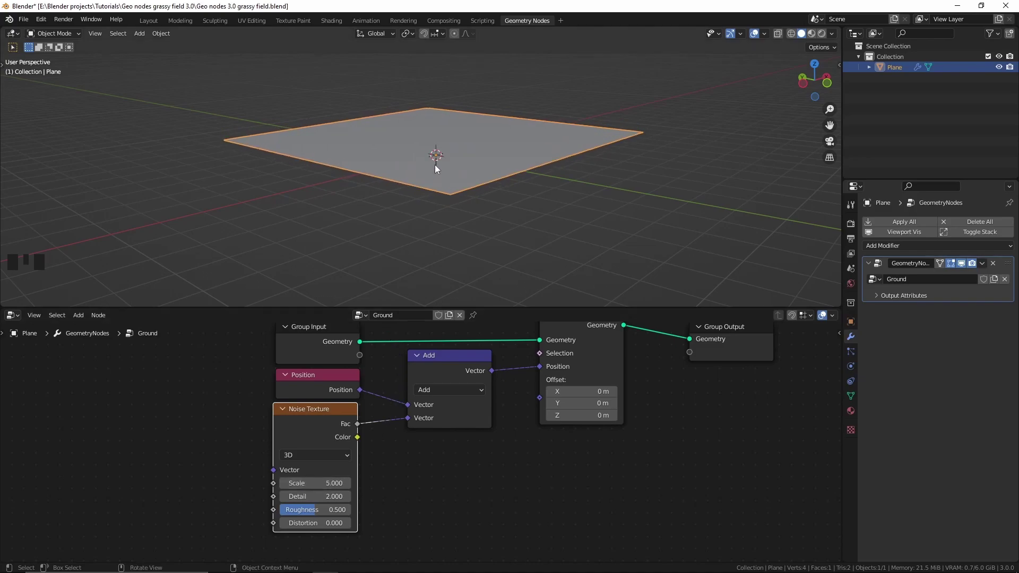
pyautogui.middleClick(462, 197)
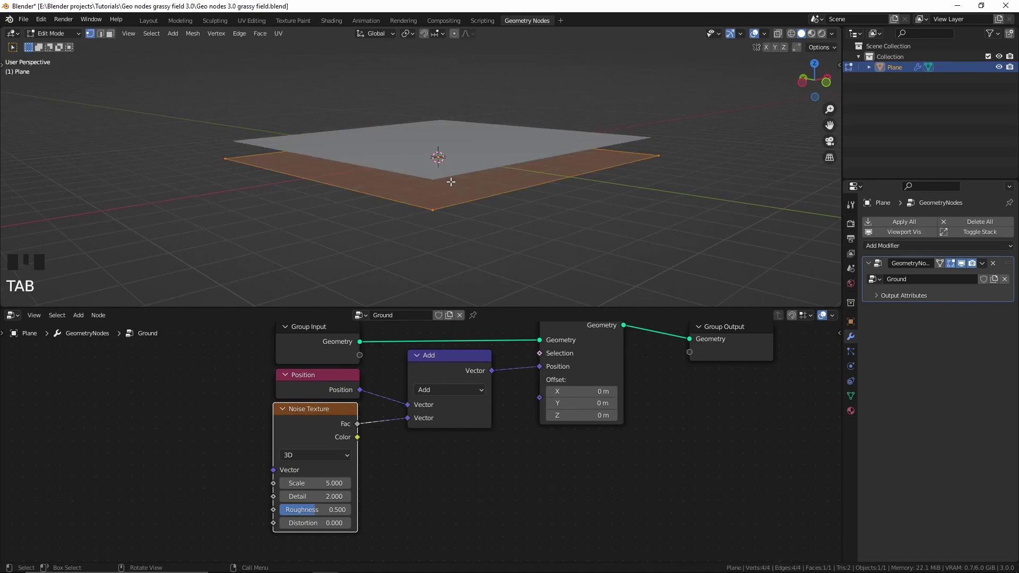
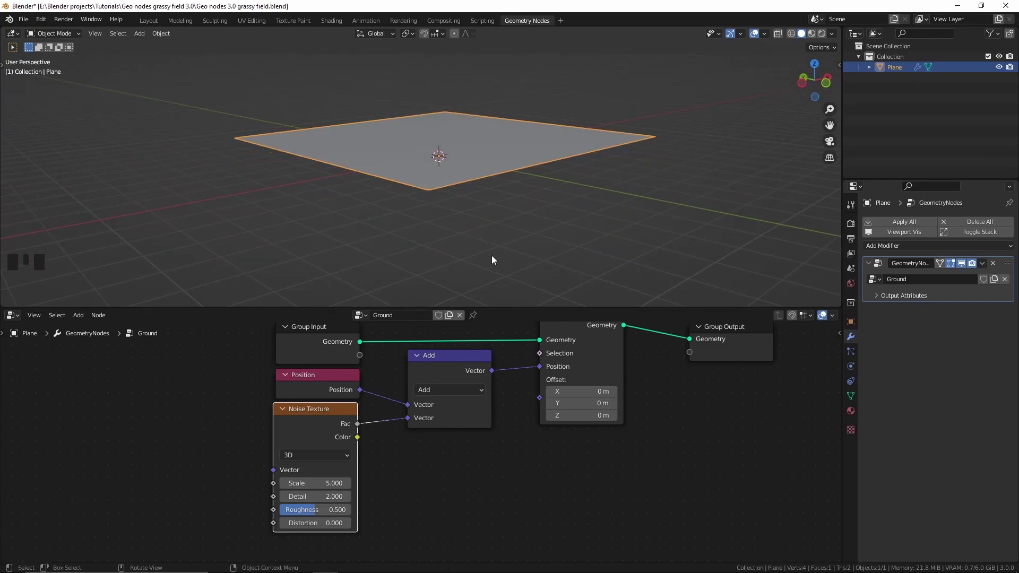
pyautogui.scroll(-3)
# Insert a Subdivide Mesh node between Group Input and Set Position
pyautogui.press('shift+a')
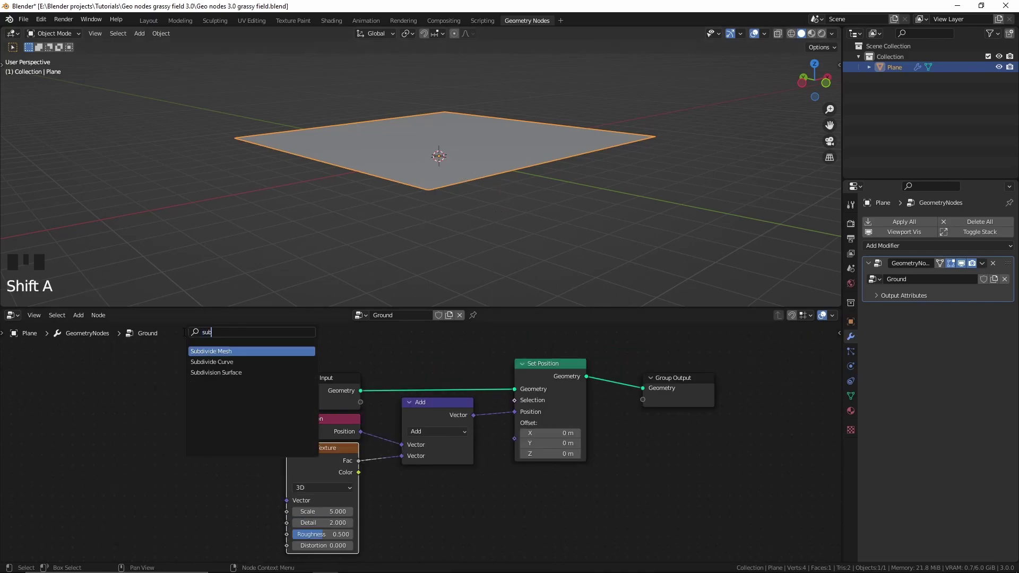
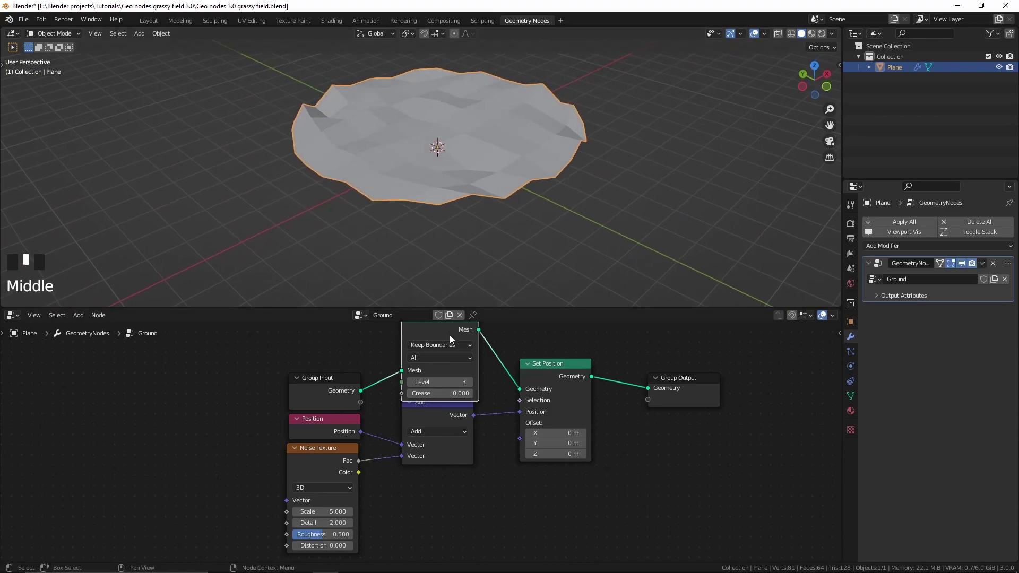
pyautogui.click(430, 391)
pyautogui.click(437, 364)
pyautogui.press('ctrl+x')
pyautogui.press('shift+a')
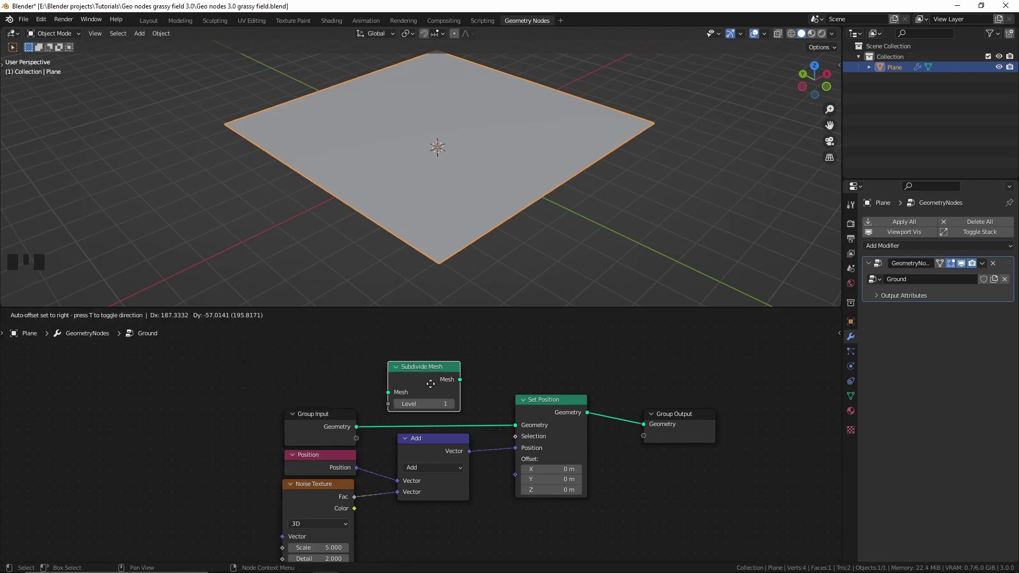
pyautogui.moveTo(440, 394); pyautogui.dragTo(459, 192)
pyautogui.moveTo(459, 193); pyautogui.dragTo(457, 197)
# Raise Subdivide Mesh to level 6 and inspect the resulting jagged noise-displaced terrain
pyautogui.scroll(3)
pyautogui.middleClick(456, 197)
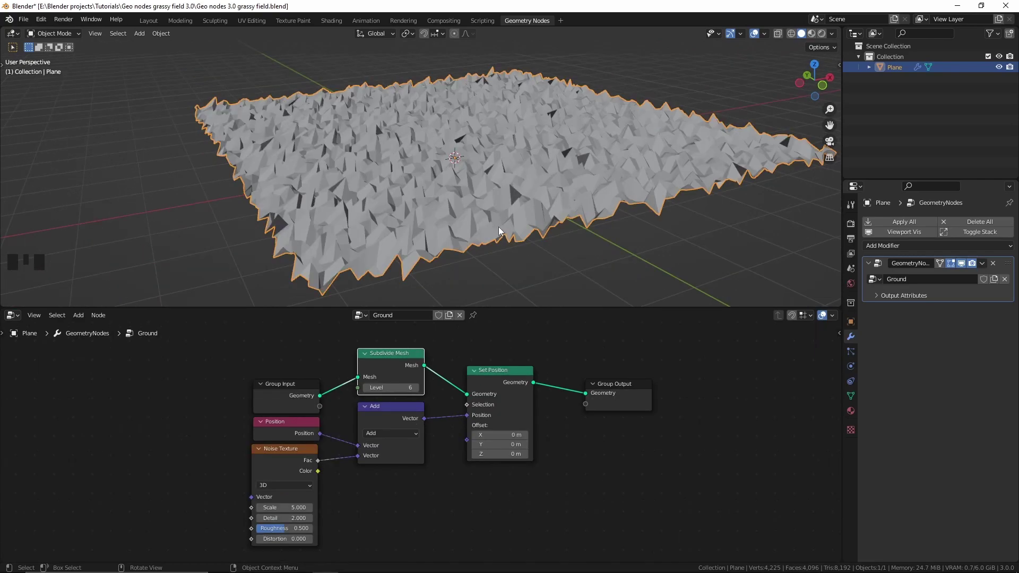
pyautogui.moveTo(536, 242); pyautogui.dragTo(496, 225)
pyautogui.scroll(3)
pyautogui.press('KP_1')
pyautogui.moveTo(496, 193); pyautogui.dragTo(471, 167)
pyautogui.scroll(3)
pyautogui.moveTo(475, 165); pyautogui.dragTo(518, 139)
pyautogui.scroll(-3)
pyautogui.moveTo(509, 154); pyautogui.dragTo(347, 484)
pyautogui.scroll(-3)
pyautogui.middleClick(367, 463)
pyautogui.scroll(3)
pyautogui.moveTo(349, 405); pyautogui.dragTo(392, 397)
pyautogui.rightClick(393, 398)
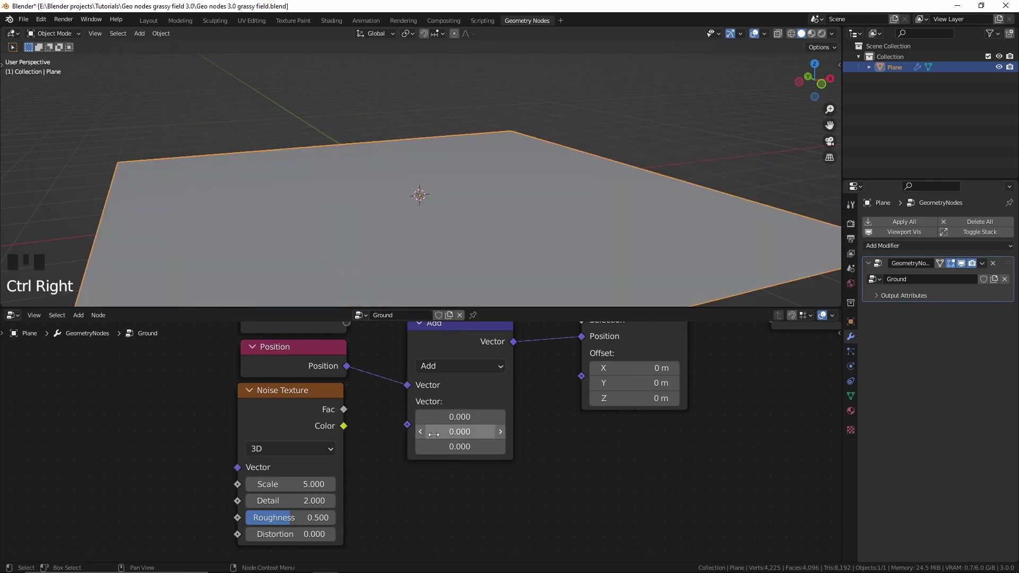
pyautogui.click(343, 412)
pyautogui.scroll(-3)
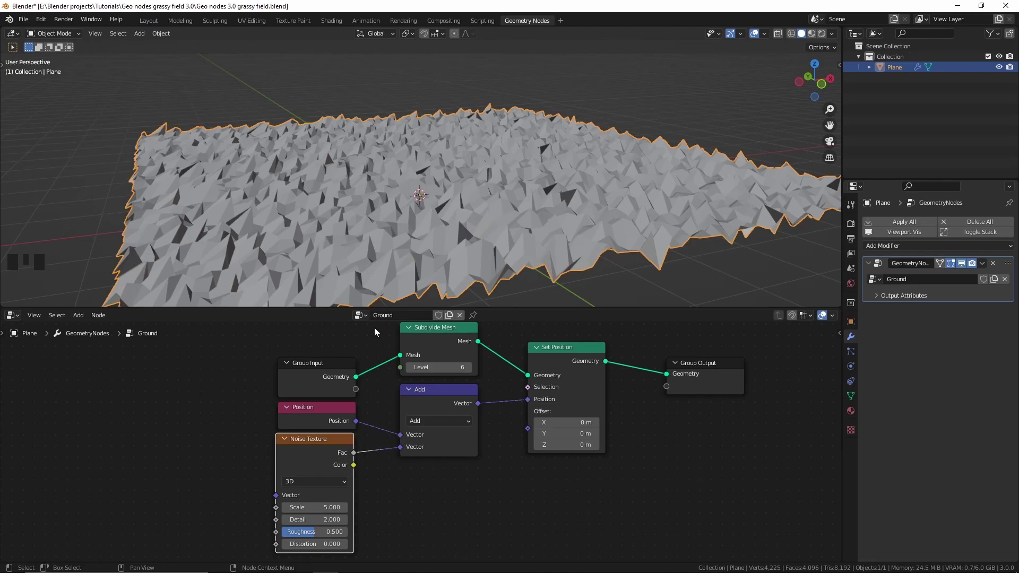
# Route noise Fac through Combine XYZ's Z into the Add node so displacement is height only
pyautogui.press('shift+a')
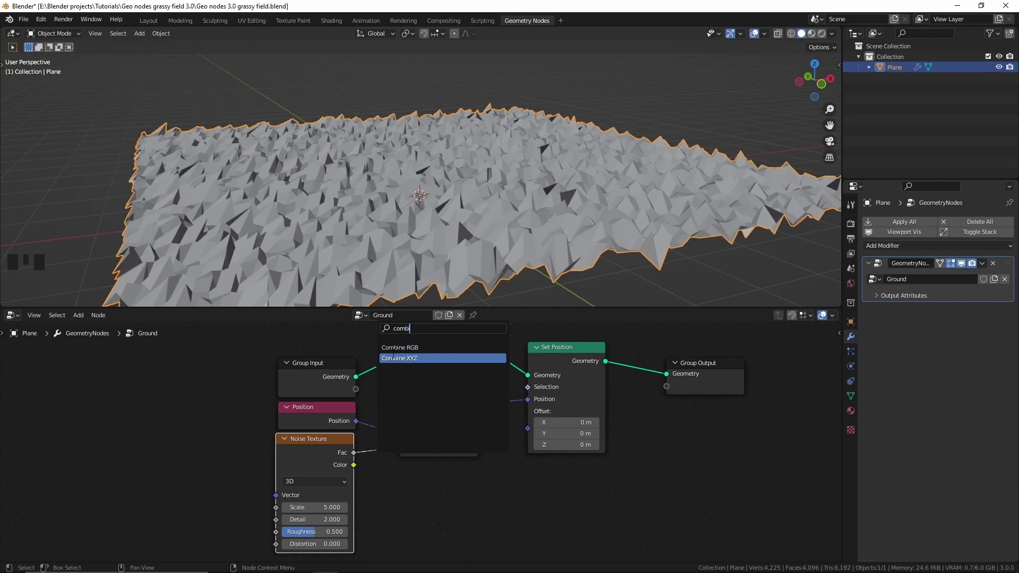
pyautogui.moveTo(433, 488); pyautogui.dragTo(410, 470)
pyautogui.moveTo(371, 475); pyautogui.dragTo(356, 452)
pyautogui.moveTo(397, 482); pyautogui.dragTo(390, 486)
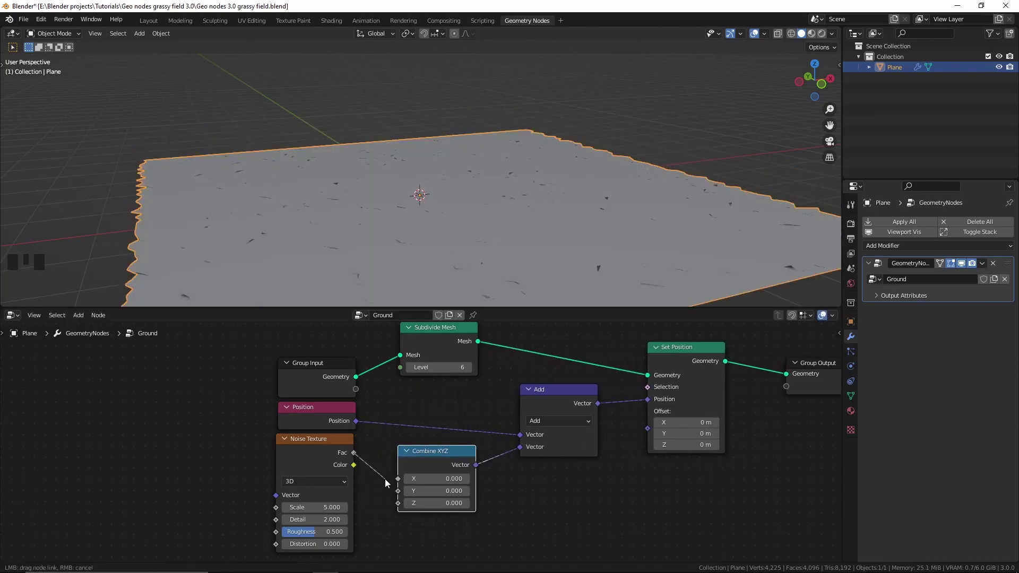
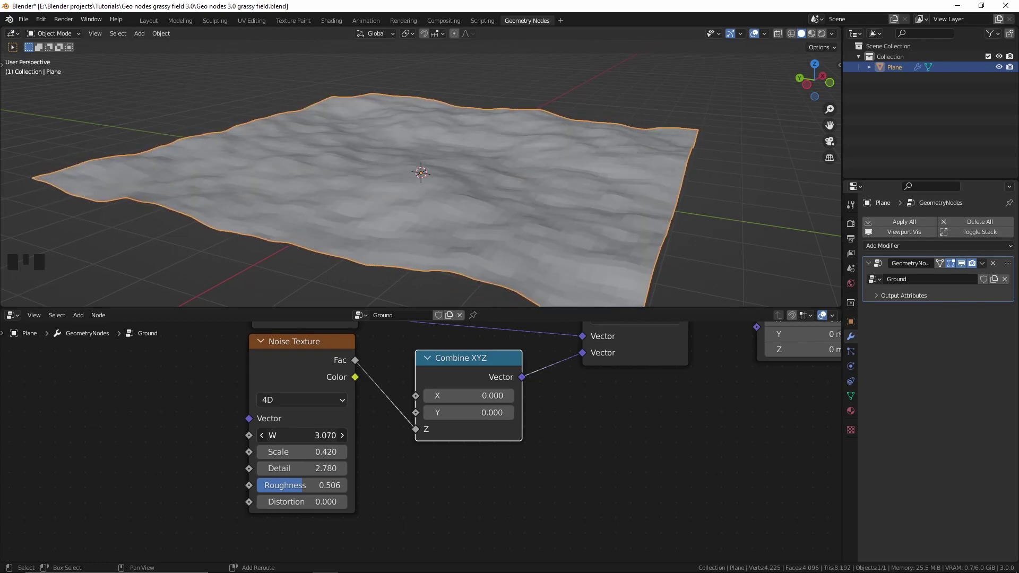
# Set the noise to 4D with W 3.25, Scale 0.42, Detail 2.78 for gently rolling terrain
pyautogui.moveTo(482, 100); pyautogui.dragTo(474, 127)
pyautogui.scroll(-3)
pyautogui.moveTo(474, 126); pyautogui.dragTo(578, 427)
pyautogui.scroll(-3)
pyautogui.middleClick(558, 399)
pyautogui.scroll(-3)
pyautogui.scroll(3)
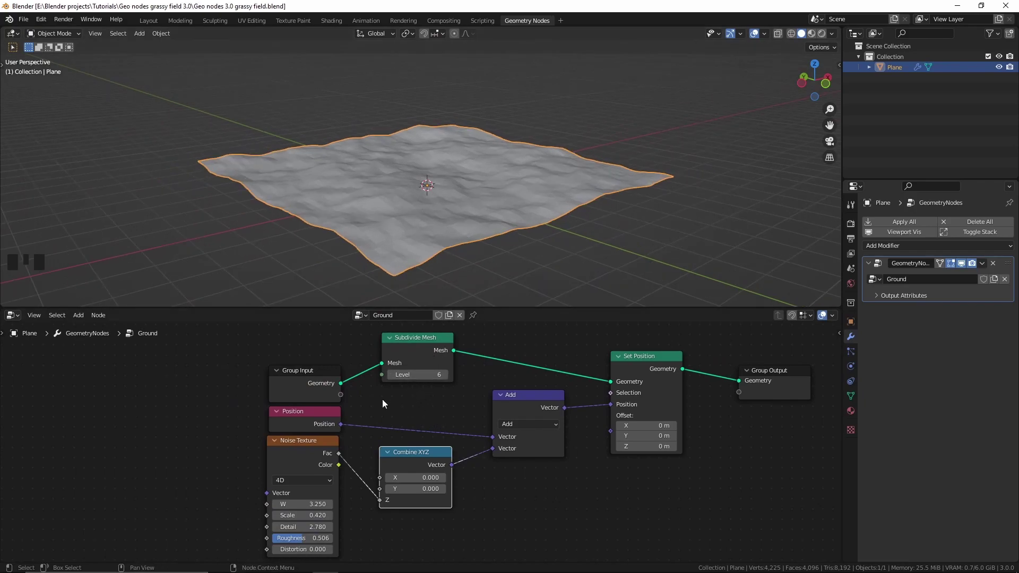
# Try a ColorRamp on the noise Fac link, tweak its contrast, then remove it keeping the link
pyautogui.press('shift+a')
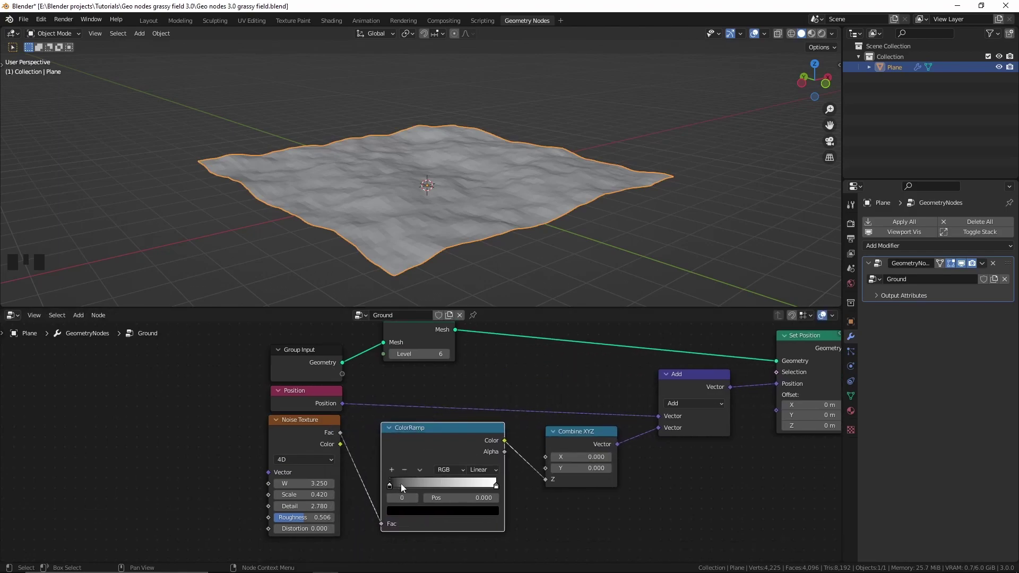
pyautogui.moveTo(397, 486); pyautogui.dragTo(501, 138)
pyautogui.middleClick(501, 138)
pyautogui.click(488, 485)
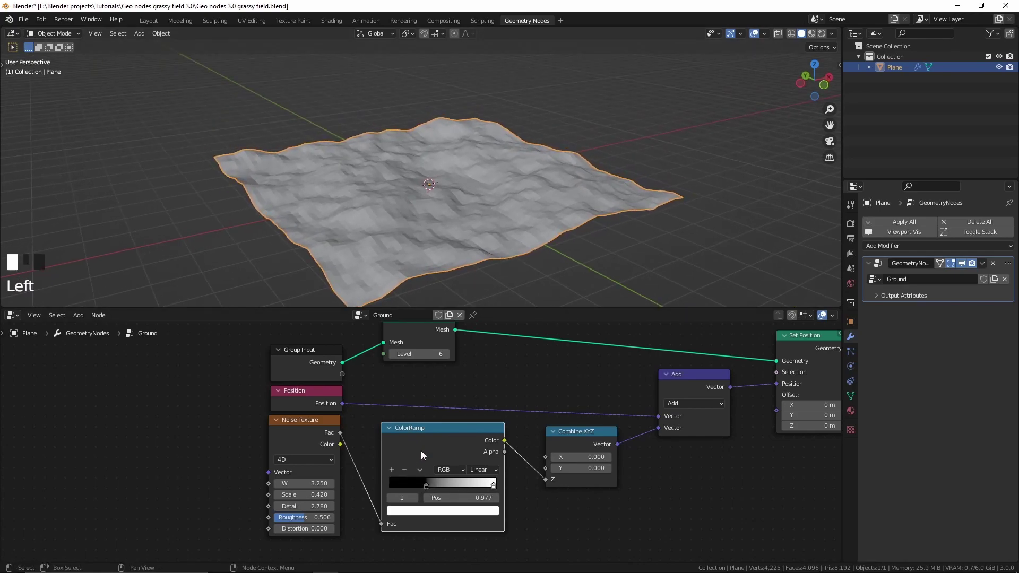
pyautogui.click(419, 451)
pyautogui.press('ctrl+x')
pyautogui.scroll(3)
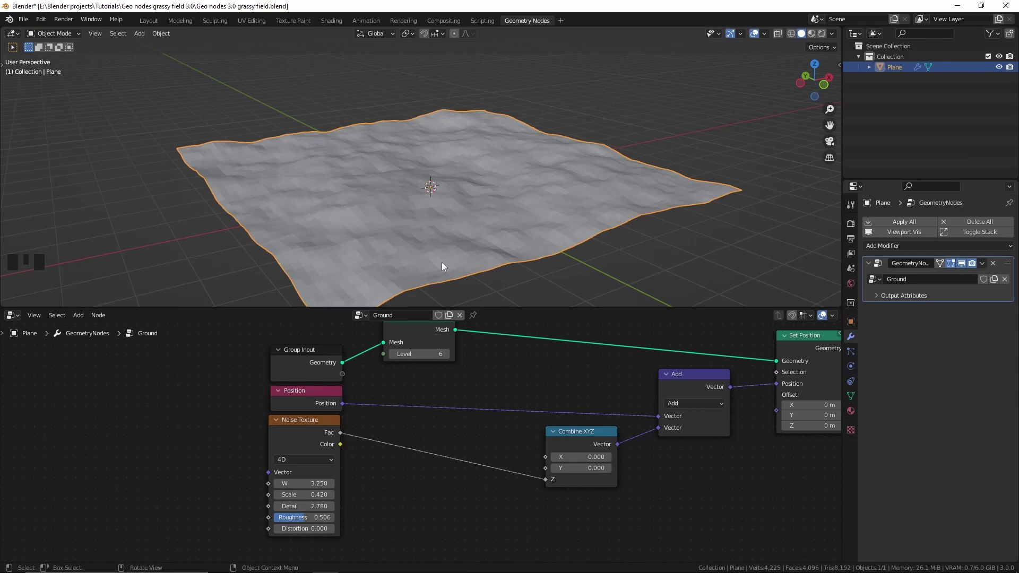
# Insert a Math node set to Multiply on the Fac link into Combine XYZ's Z
pyautogui.press('shift+a')
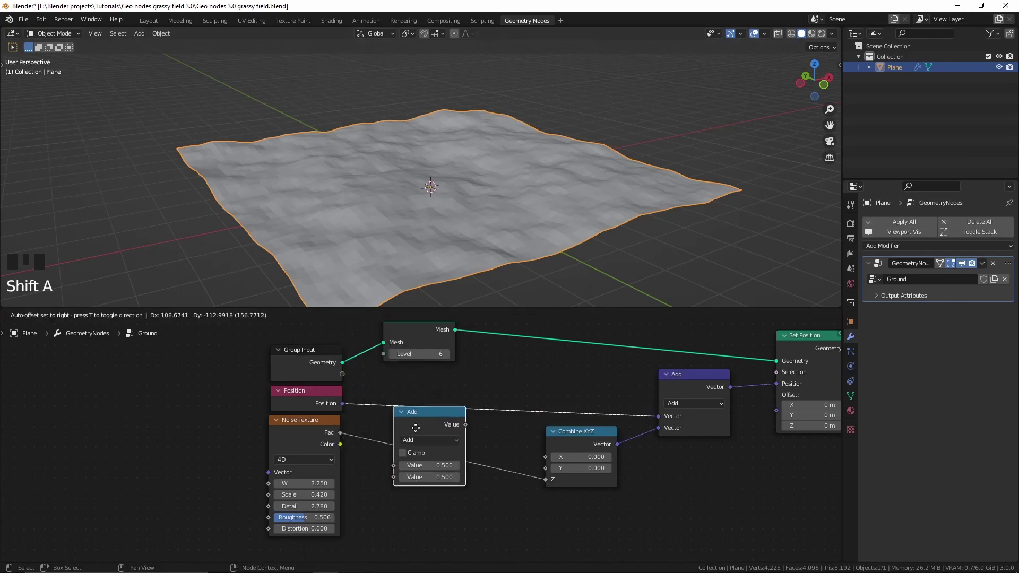
pyautogui.middleClick(437, 441)
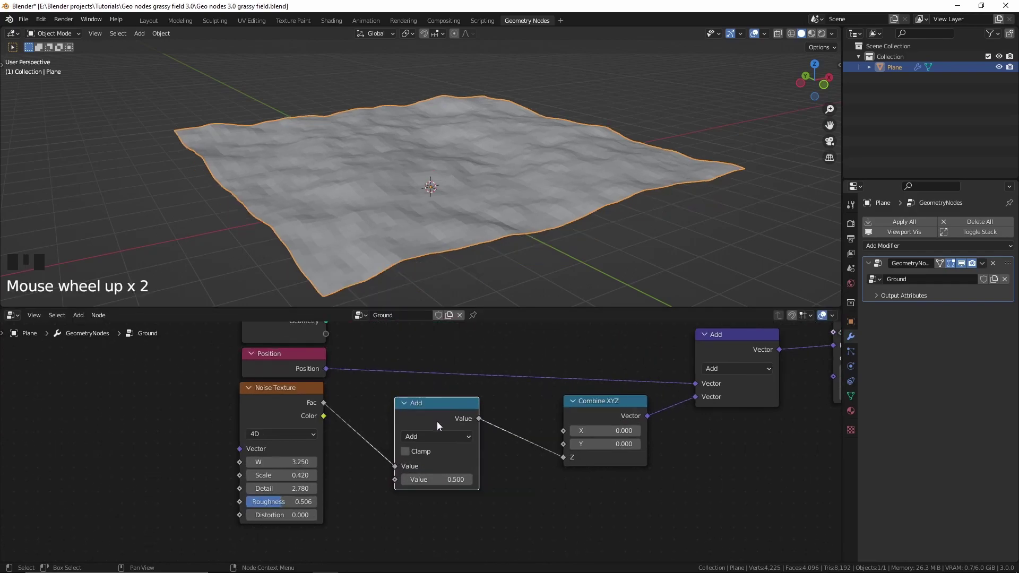
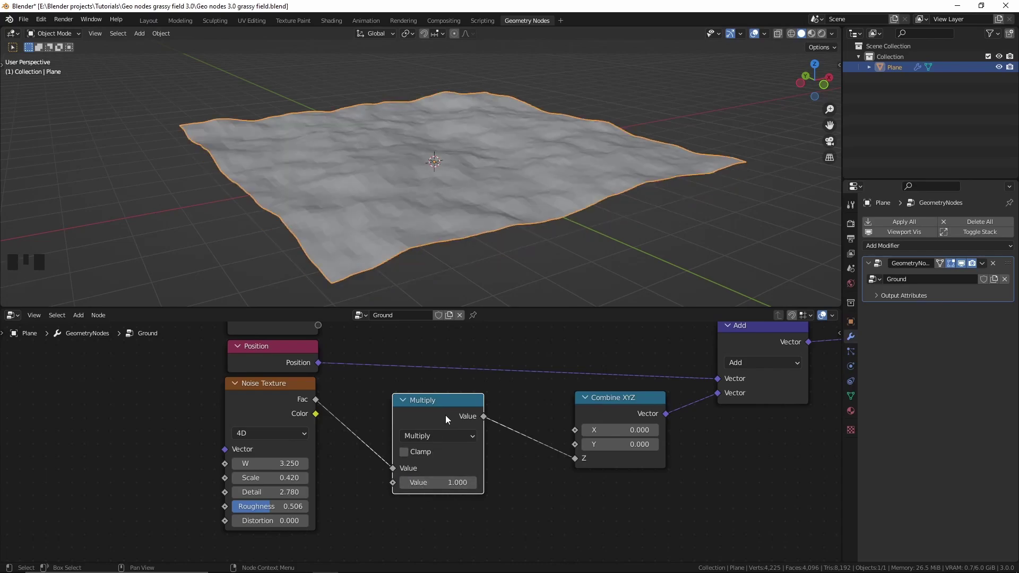
pyautogui.click(447, 418)
pyautogui.press('m')
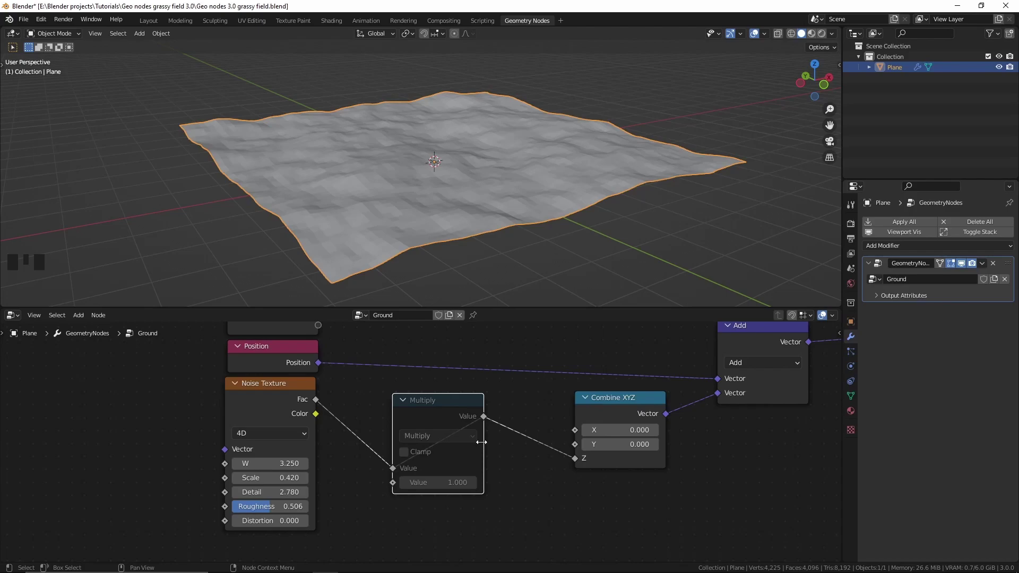
pyautogui.press('m')
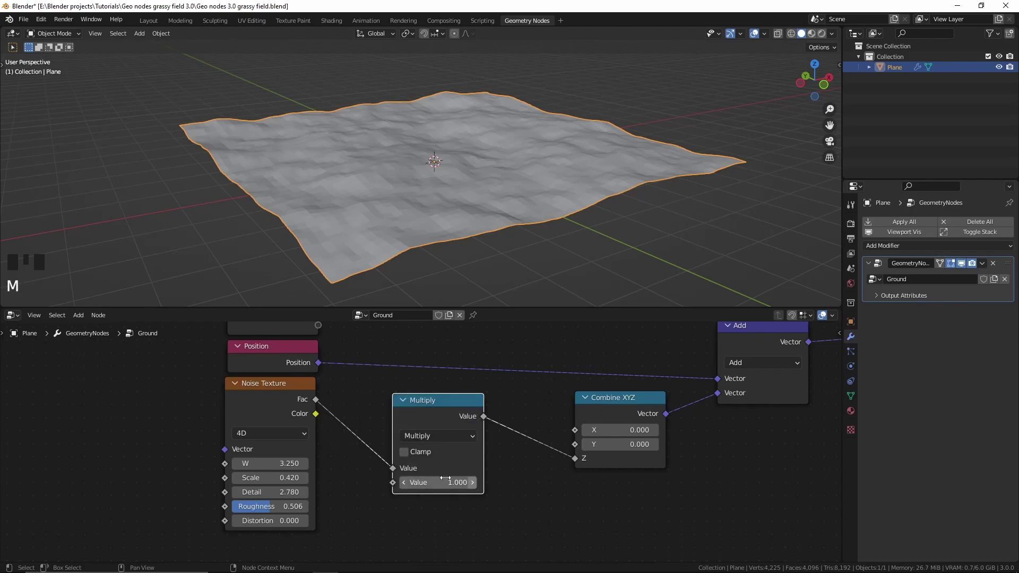
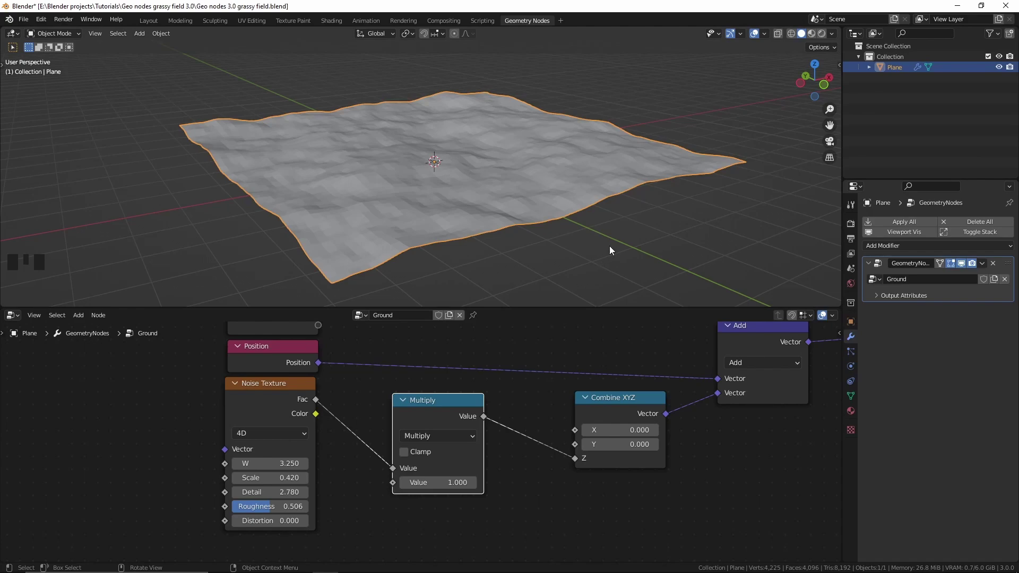
pyautogui.moveTo(626, 253); pyautogui.dragTo(732, 391)
pyautogui.scroll(-3)
pyautogui.moveTo(735, 390); pyautogui.dragTo(580, 423)
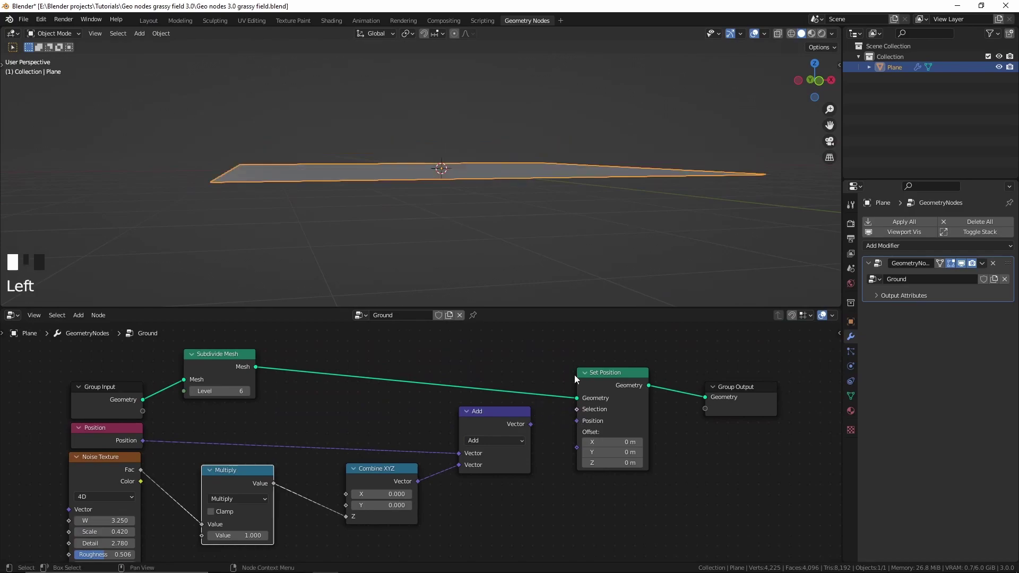
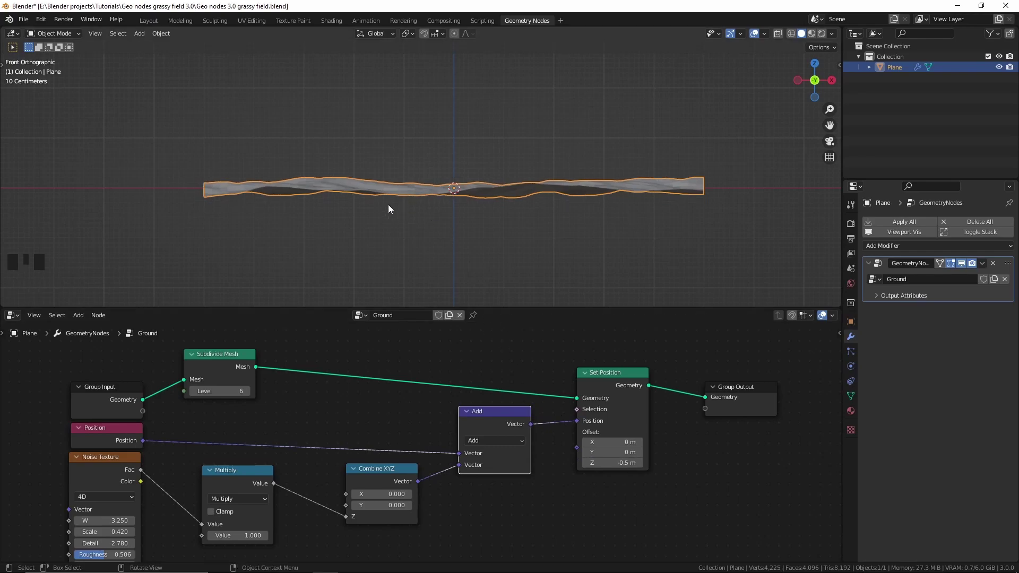
# Raise the Multiply strength to about 2.17, offset Set Position Z by -0.5 m, and view from the front
pyautogui.scroll(-3)
pyautogui.moveTo(460, 207); pyautogui.dragTo(487, 204)
pyautogui.moveTo(487, 204); pyautogui.dragTo(464, 200)
pyautogui.press('KP_1')
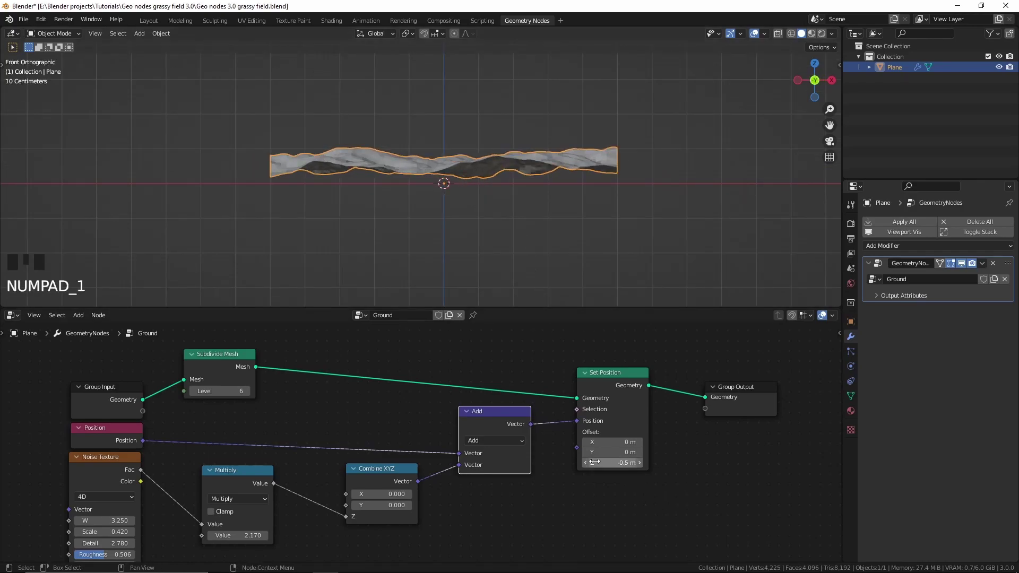
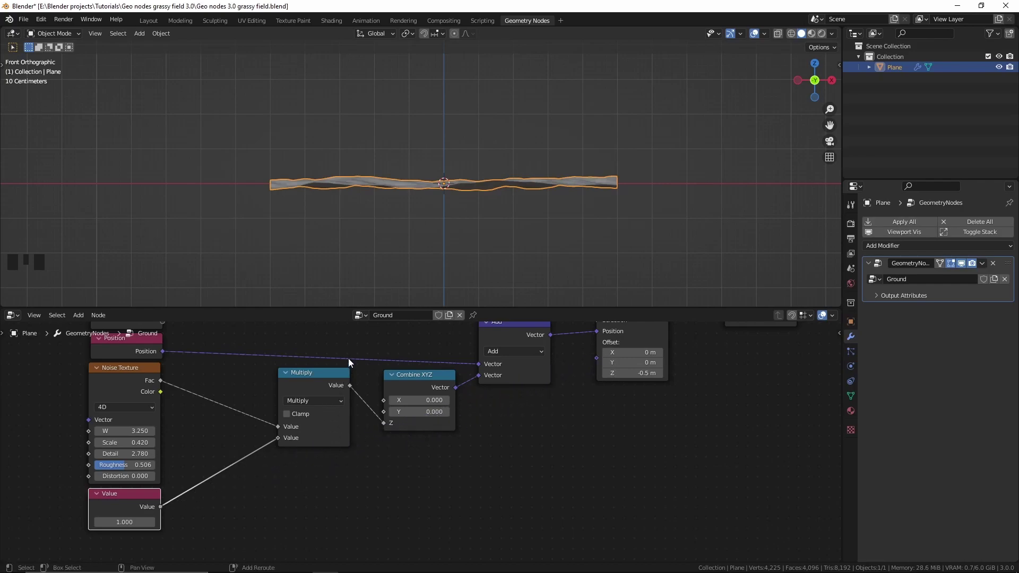
# Add a second Combine XYZ feeding Set Position Offset and link the Value node into its Z
pyautogui.press('shift+a')
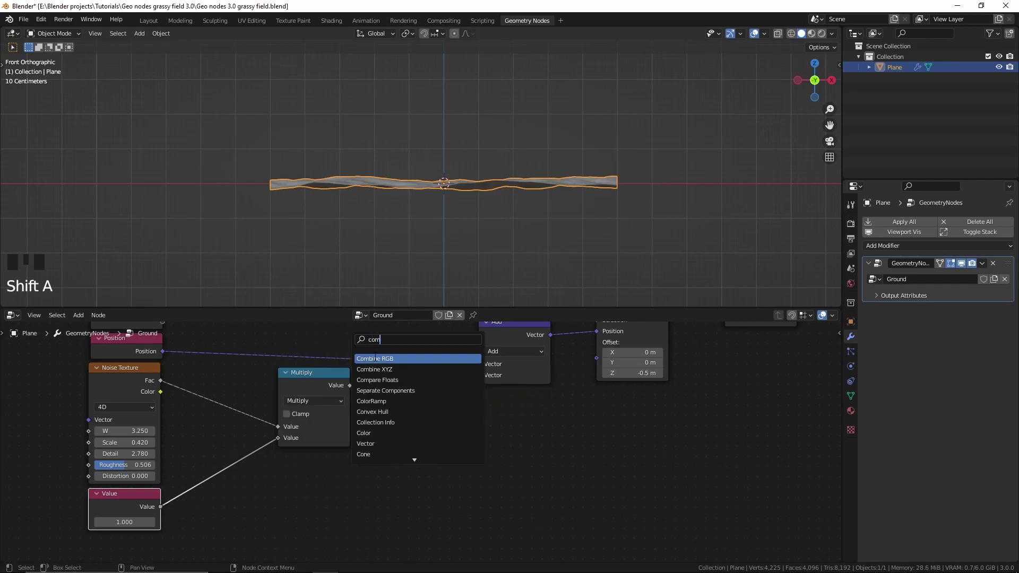
pyautogui.moveTo(455, 462); pyautogui.dragTo(243, 450)
pyautogui.middleClick(242, 449)
pyautogui.scroll(3)
pyautogui.click(154, 507)
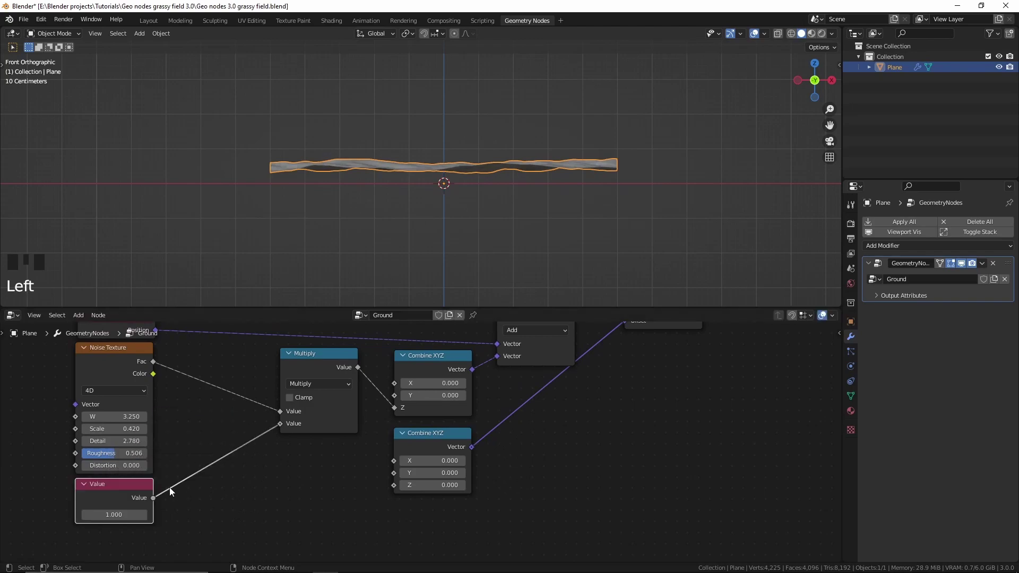
pyautogui.moveTo(373, 447); pyautogui.dragTo(386, 476)
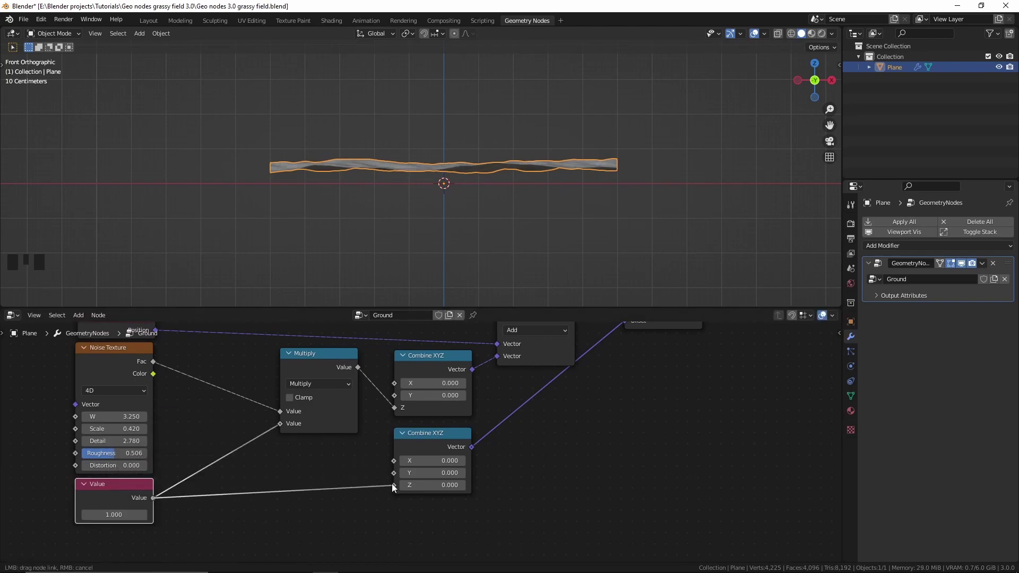
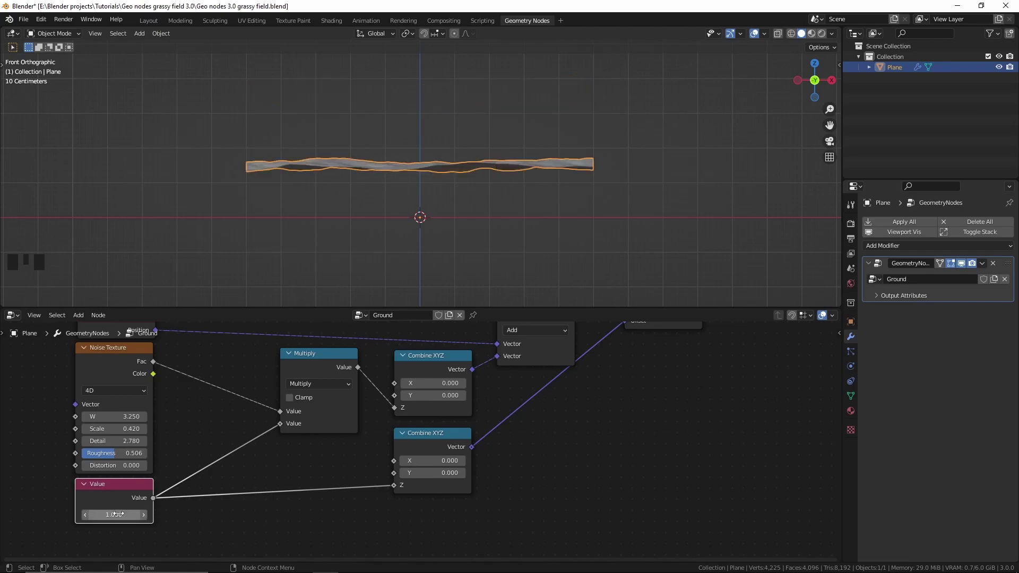
# Drop a Multiply node at -0.5 on the Value–Combine XYZ link and raise the strength Value to 6.75
pyautogui.moveTo(274, 497); pyautogui.dragTo(217, 353)
pyautogui.press('shift+a')
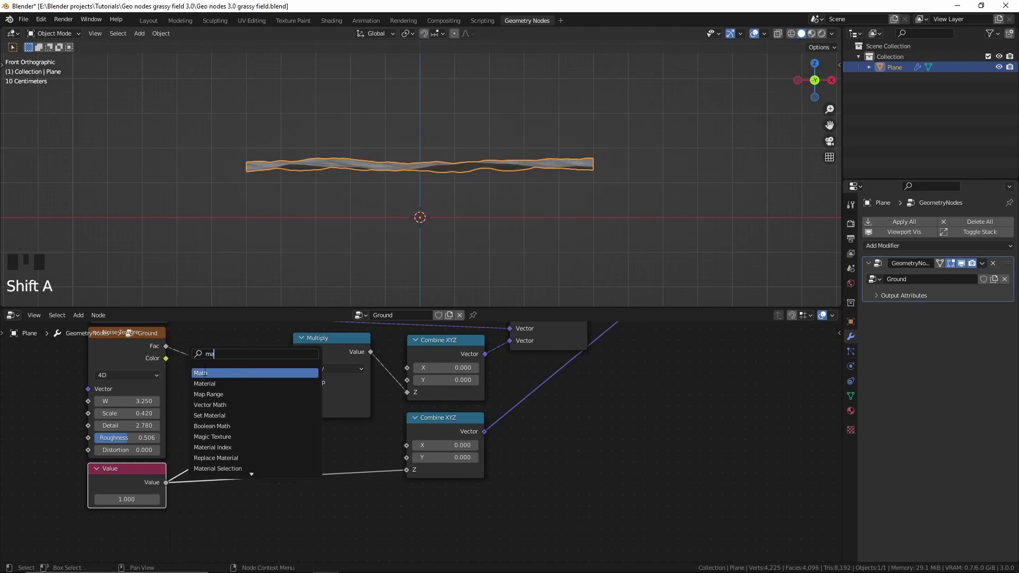
pyautogui.moveTo(295, 500); pyautogui.dragTo(323, 462)
pyautogui.moveTo(324, 463); pyautogui.dragTo(208, 446)
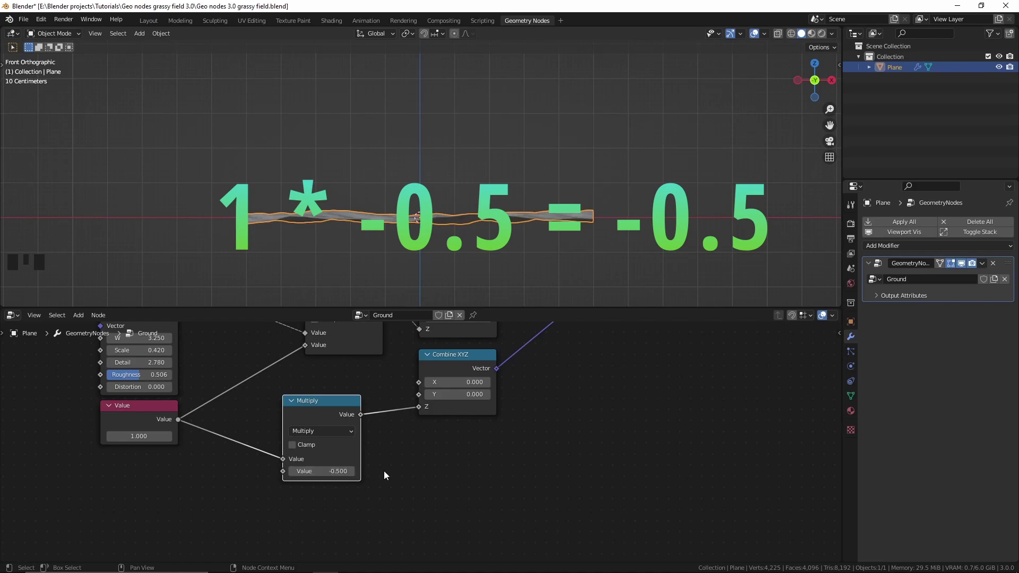
pyautogui.moveTo(378, 427); pyautogui.dragTo(117, 480)
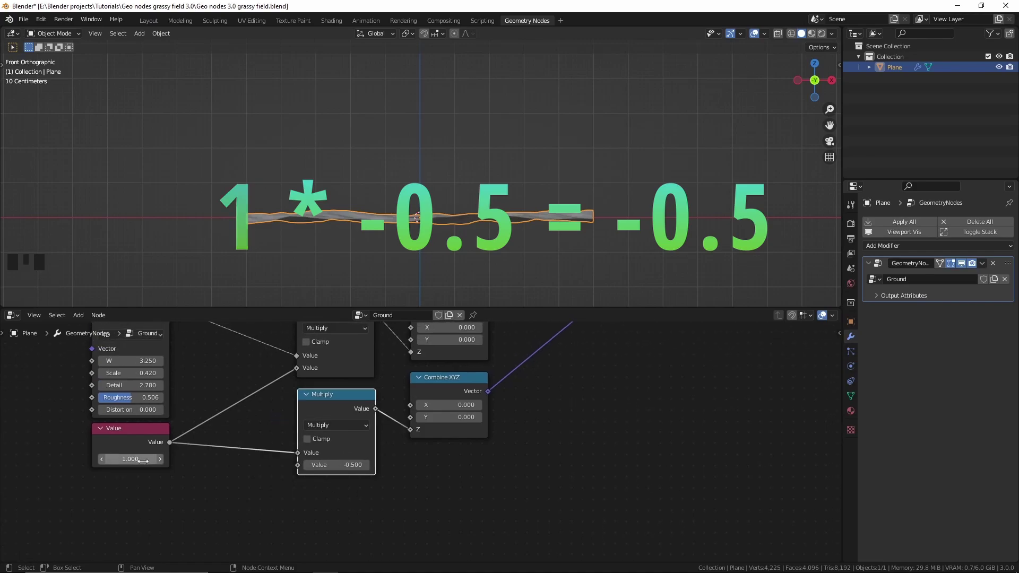
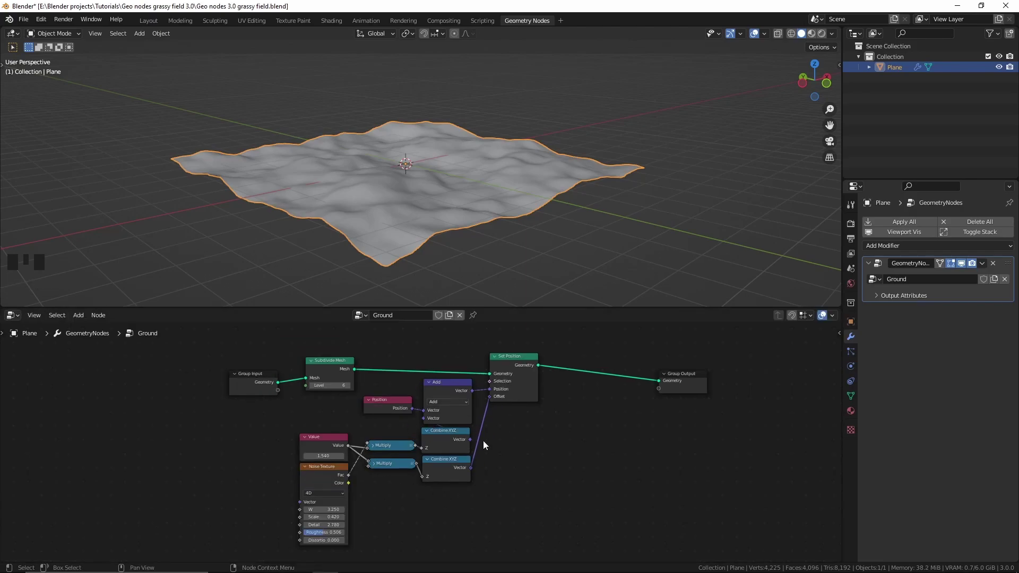
# Select the displacement nodes, group them with Ctrl+G and arrange the Group Input
pyautogui.scroll(3)
pyautogui.moveTo(450, 427); pyautogui.dragTo(446, 473)
pyautogui.press('c')
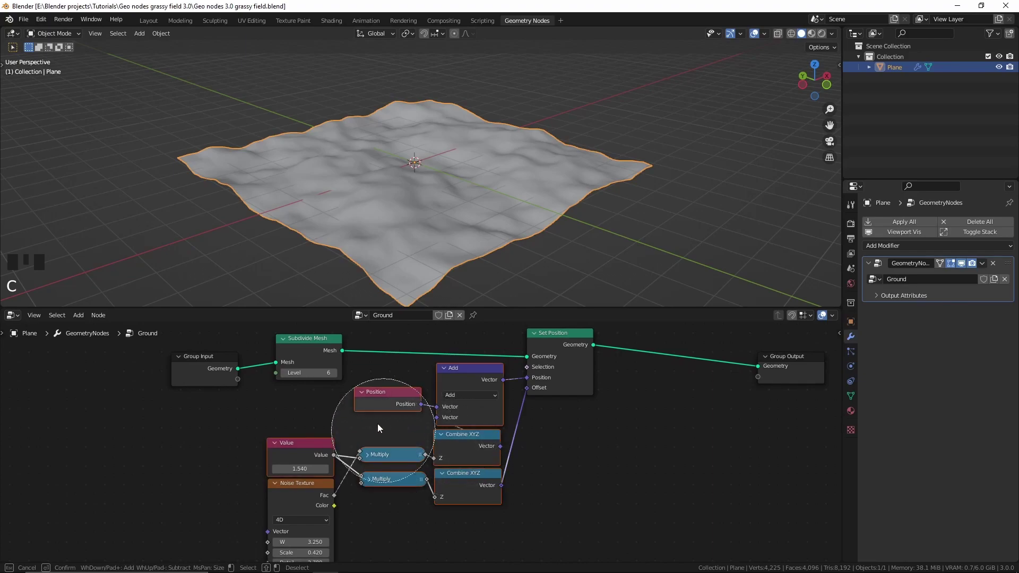
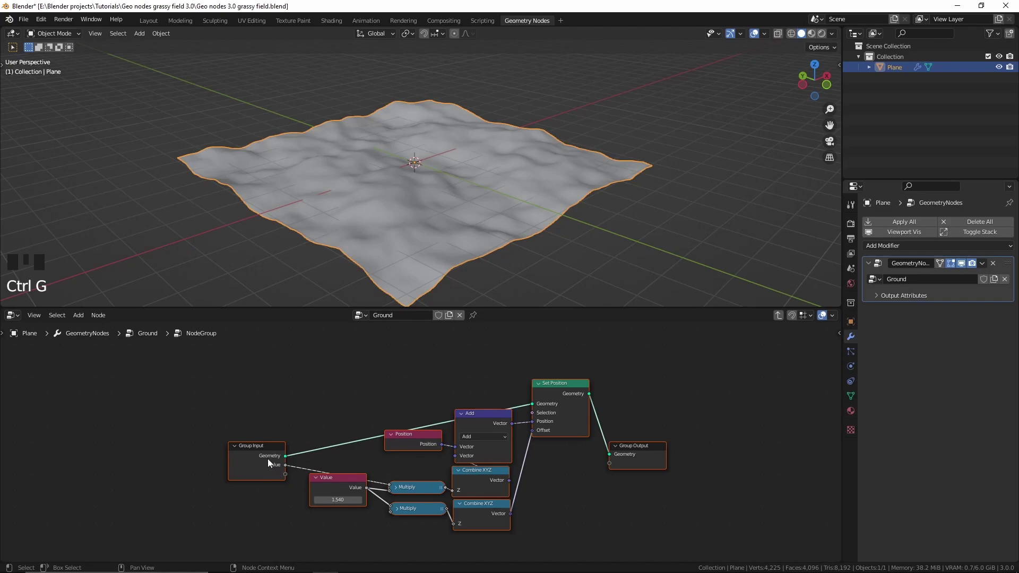
pyautogui.click(271, 461)
pyautogui.click(252, 449)
pyautogui.moveTo(257, 455); pyautogui.dragTo(269, 436)
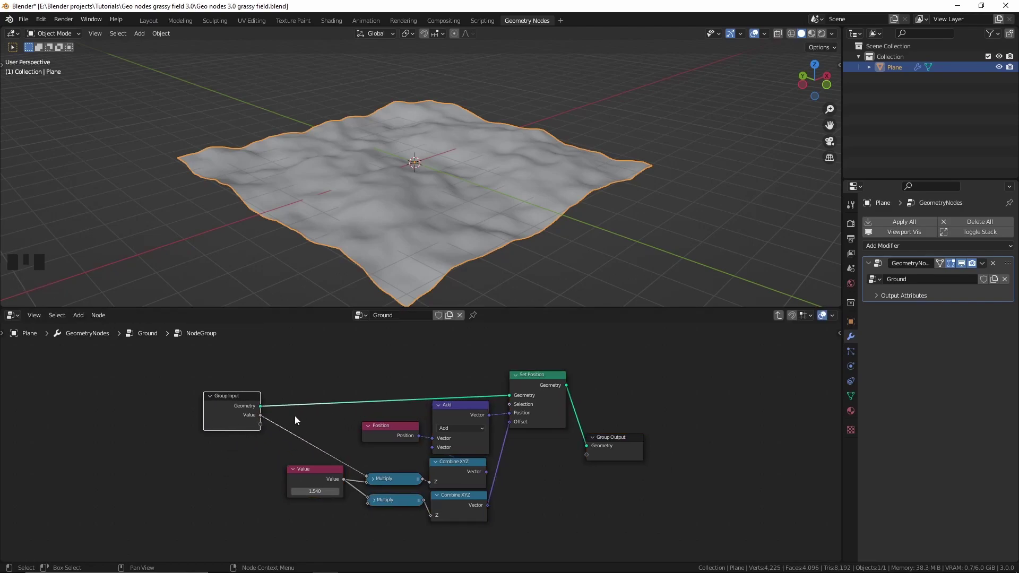
# Back in the main tree, bring the Noise Texture next to the group to feed its Value input
pyautogui.press('Tab')
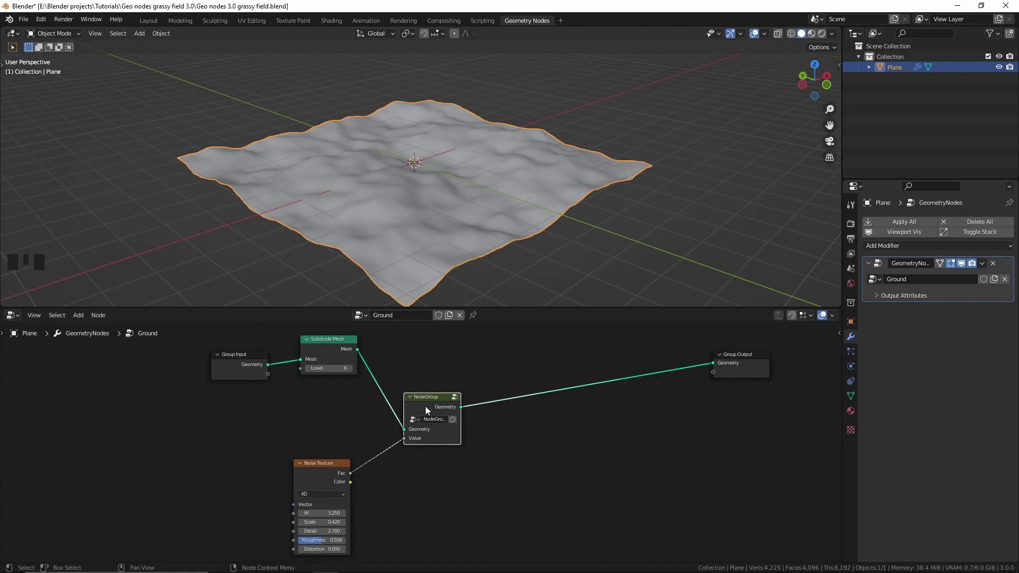
pyautogui.moveTo(433, 407); pyautogui.dragTo(327, 474)
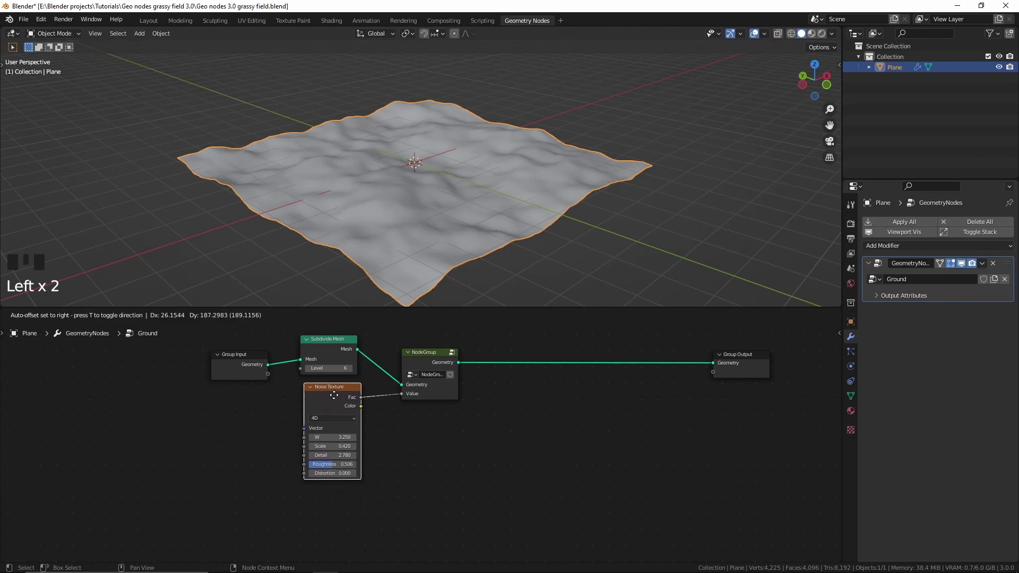
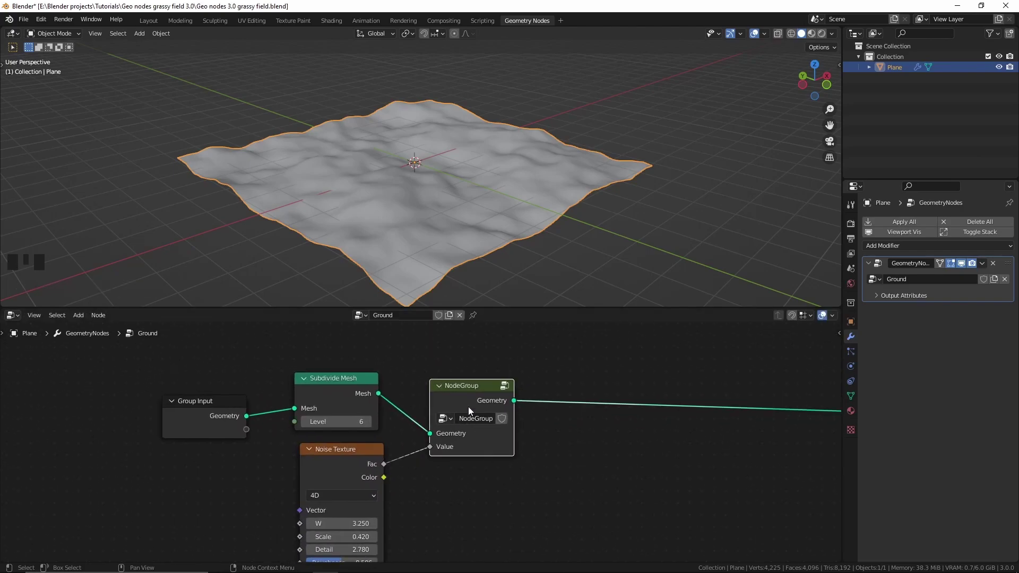
# Inside the group, detach the internal Value node from both Multiply nodes
pyautogui.press('Tab')
pyautogui.middleClick(422, 443)
pyautogui.click(373, 468)
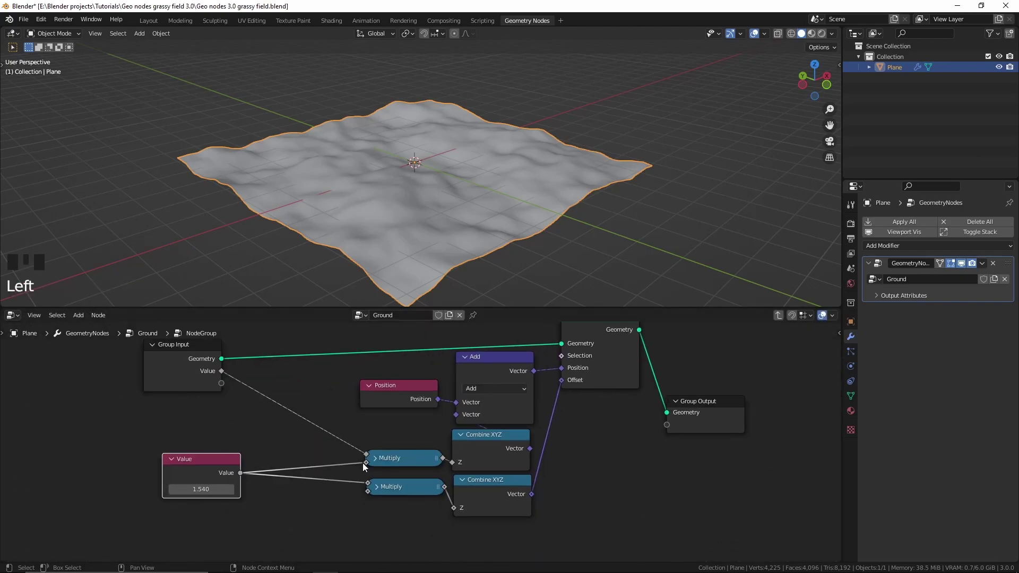
pyautogui.click(368, 466)
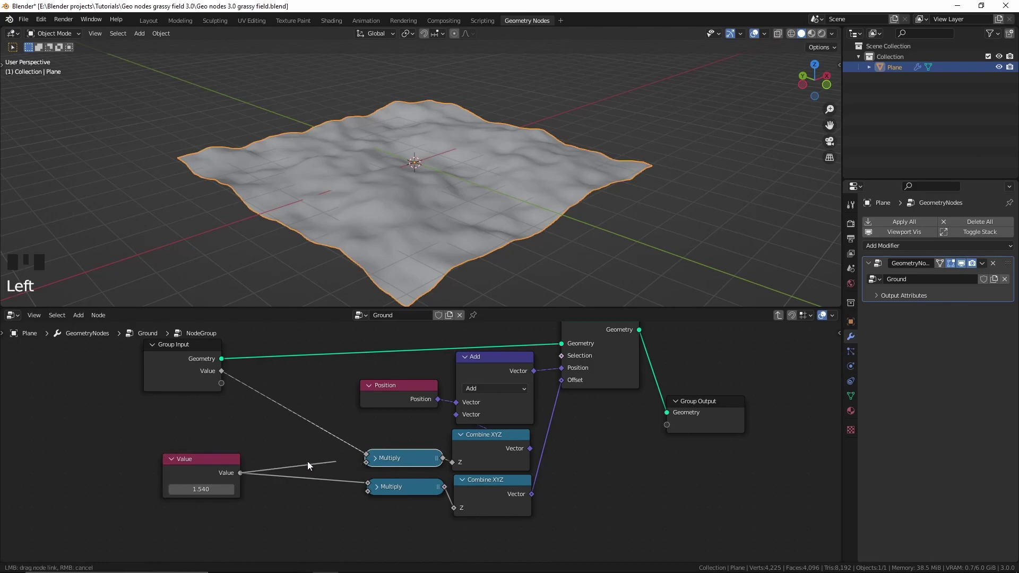
pyautogui.click(372, 483)
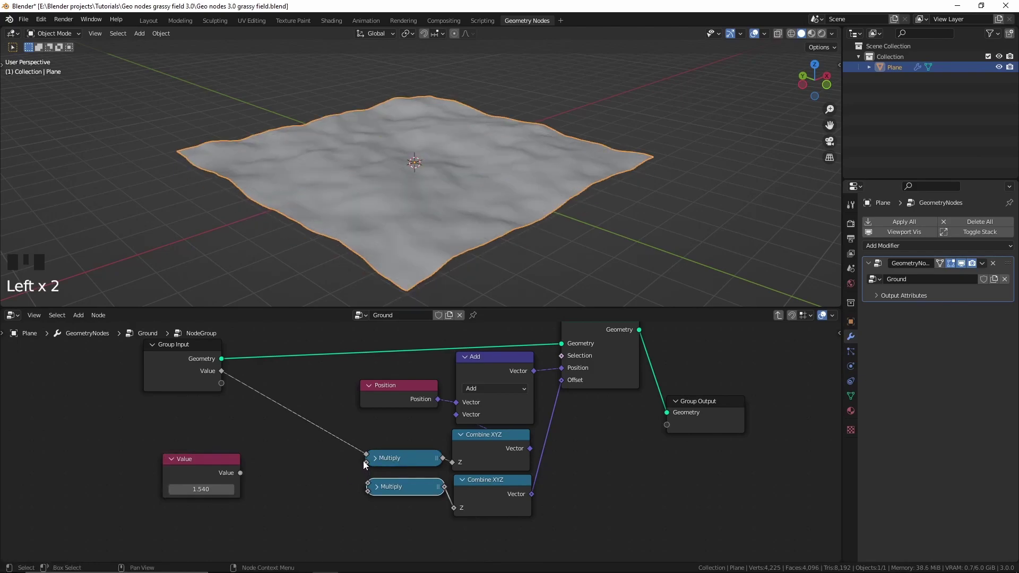
# Feed a new Group Input socket into both Multiply nodes and return to the main tree
pyautogui.click(370, 465)
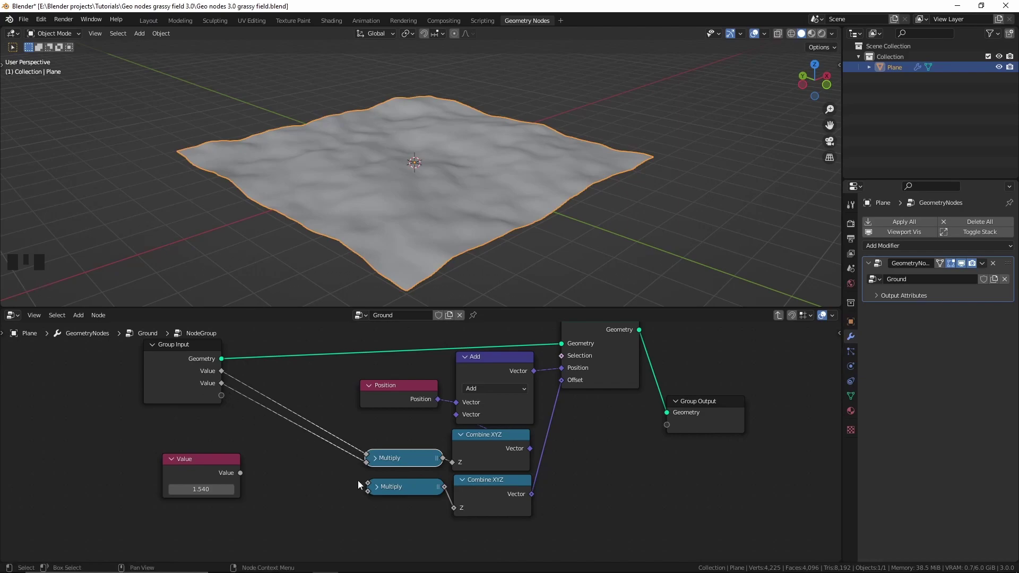
pyautogui.click(373, 485)
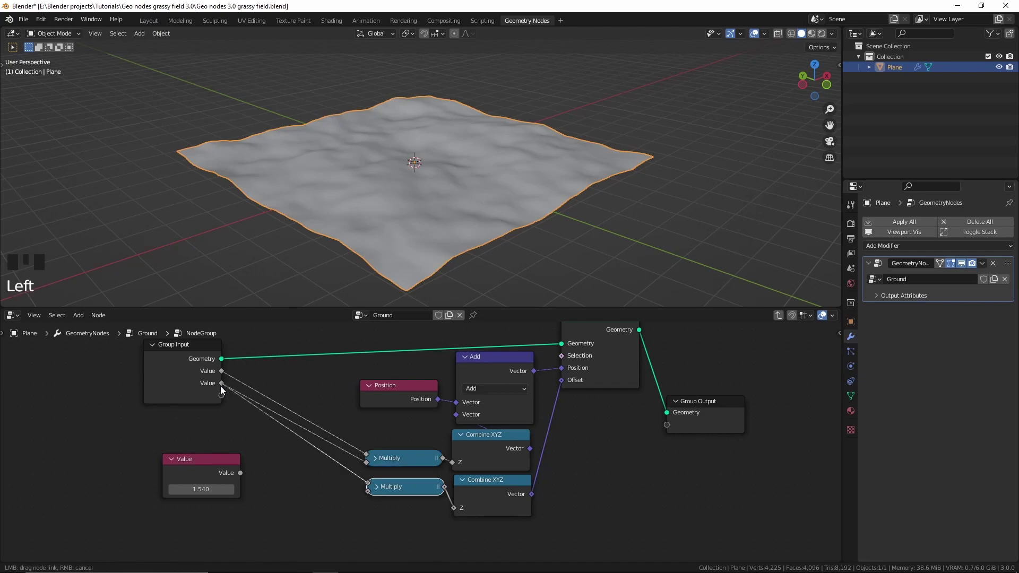
pyautogui.middleClick(203, 381)
pyautogui.click(204, 380)
pyautogui.press('Tab')
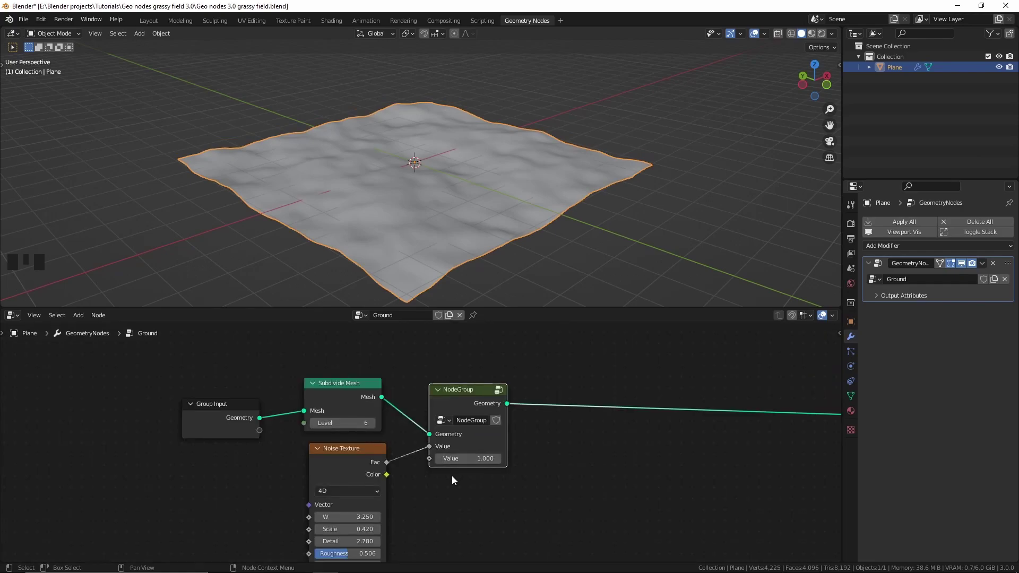
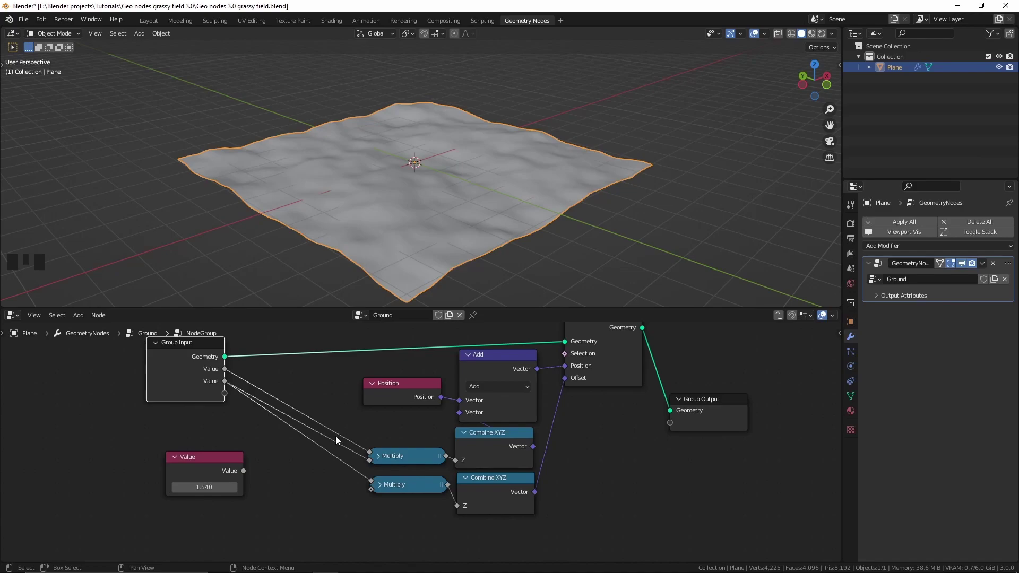
# Add a reroute point on the group-input links to the Multiply nodes and check Node Wrangler in Preferences
pyautogui.rightClick(339, 438)
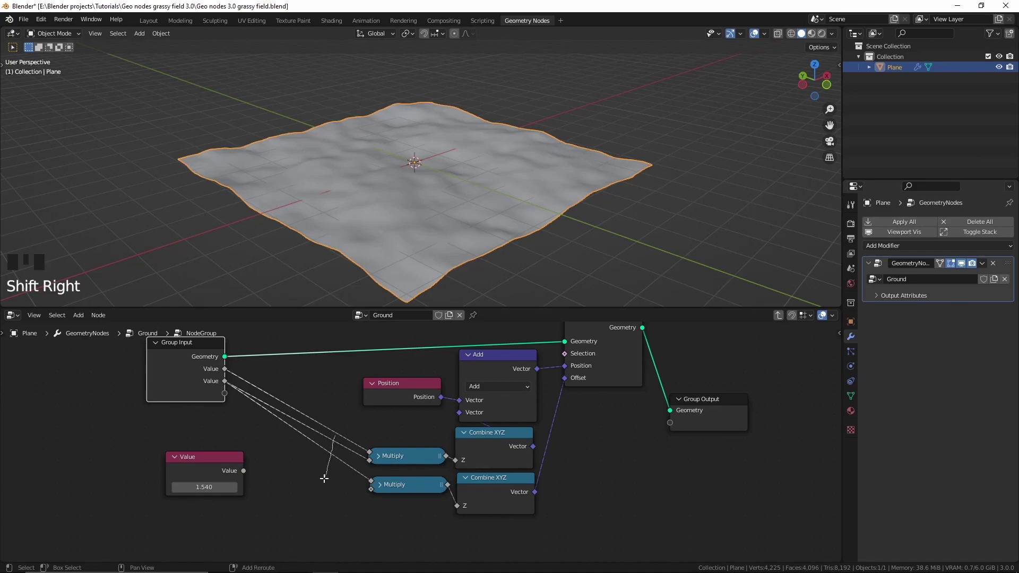
pyautogui.press('g')
pyautogui.press('g')
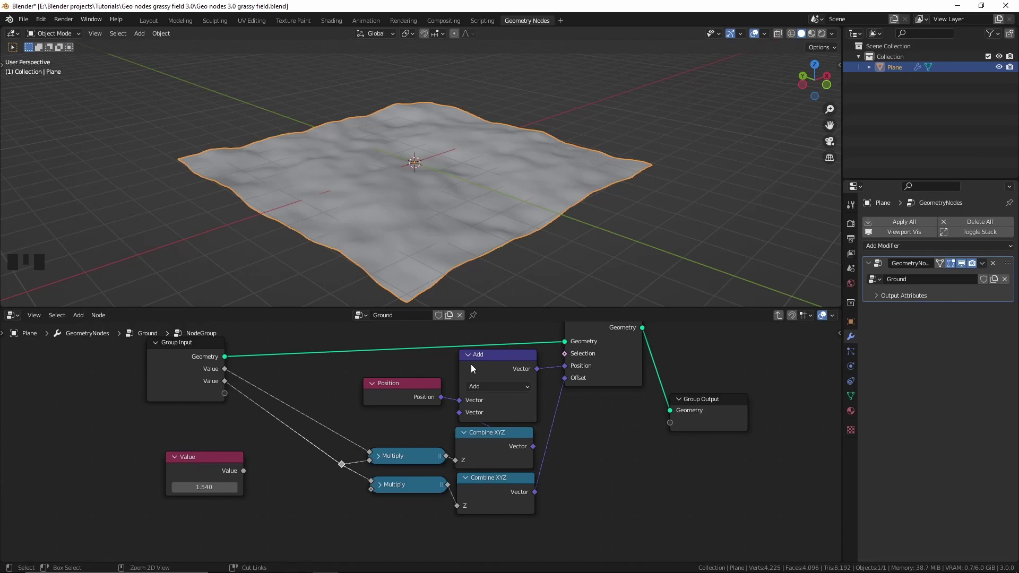
pyautogui.press('ctrl+alt+u')
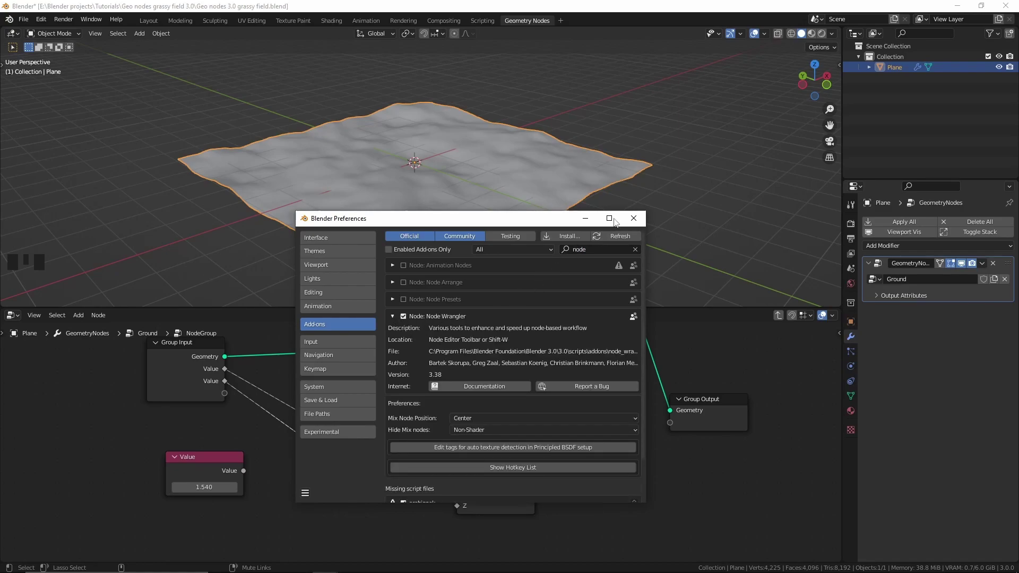
pyautogui.moveTo(312, 483); pyautogui.dragTo(319, 415)
# Close Preferences and show the Group panel listing Geometry plus two Value inputs
pyautogui.press('n')
pyautogui.moveTo(366, 402); pyautogui.dragTo(840, 408)
pyautogui.click(840, 407)
pyautogui.click(764, 359)
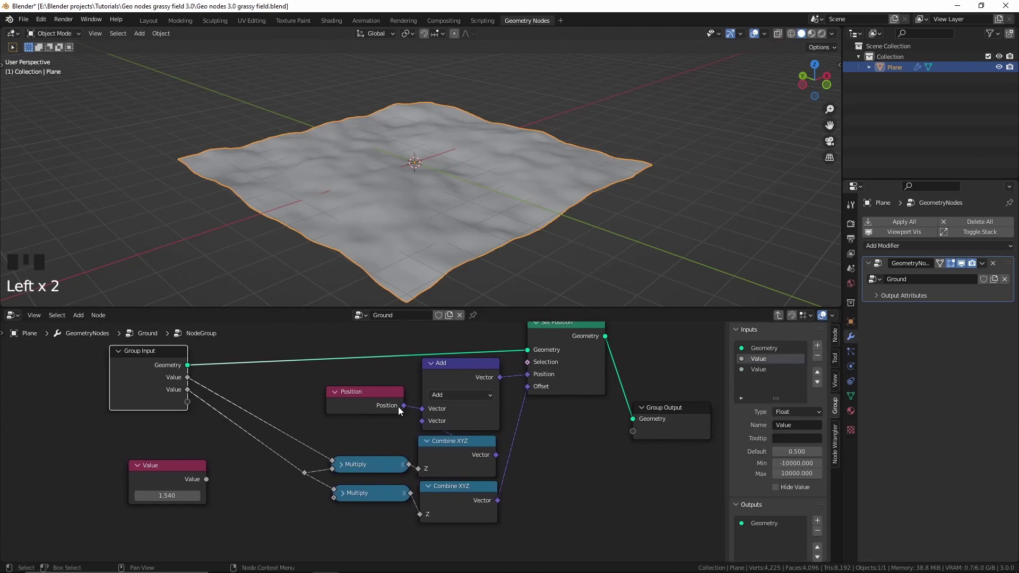
# Plug the Noise Texture Fac into the group's first input in the main tree
pyautogui.press('Tab')
pyautogui.rightClick(341, 452)
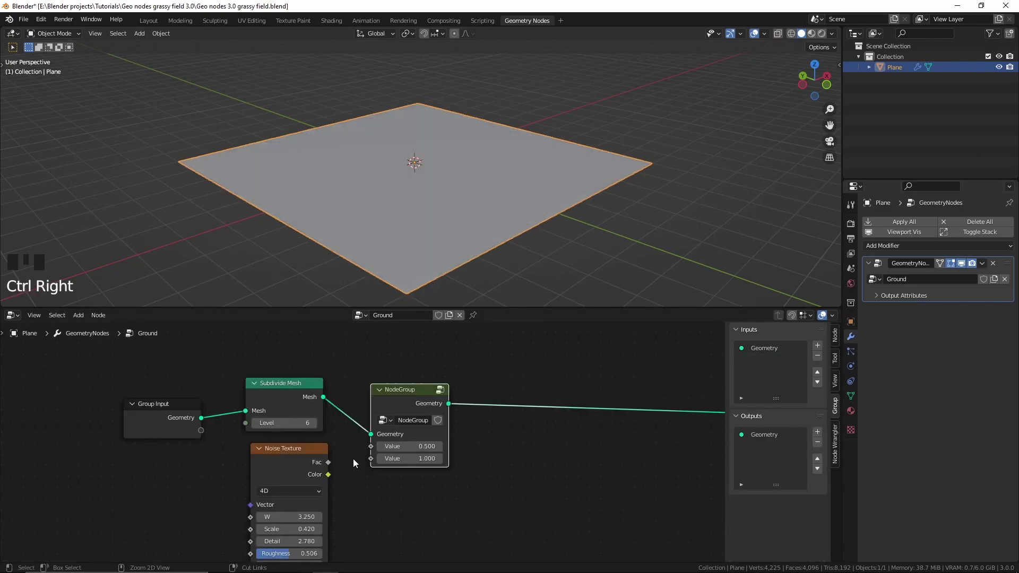
pyautogui.moveTo(333, 466); pyautogui.dragTo(400, 391)
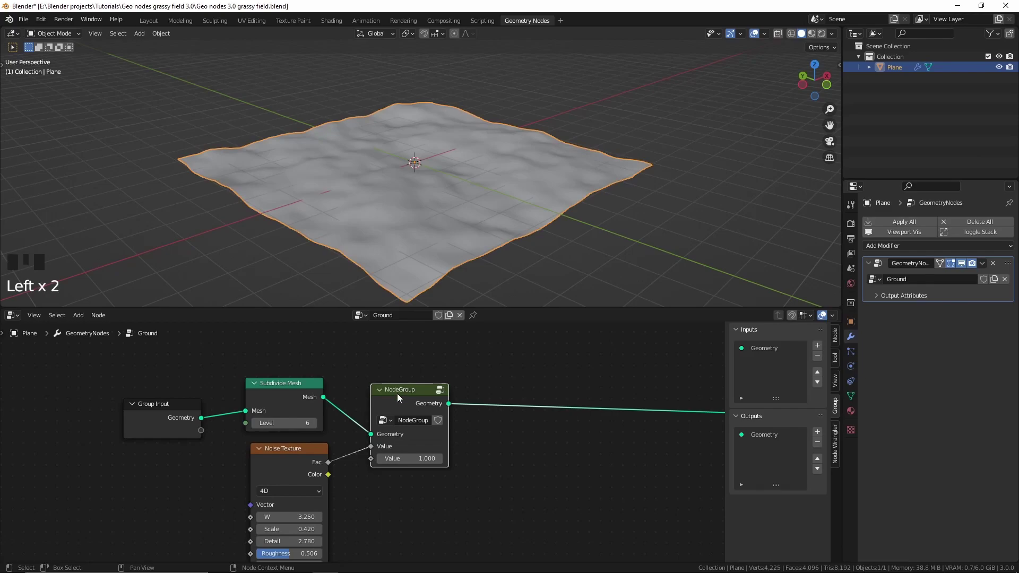
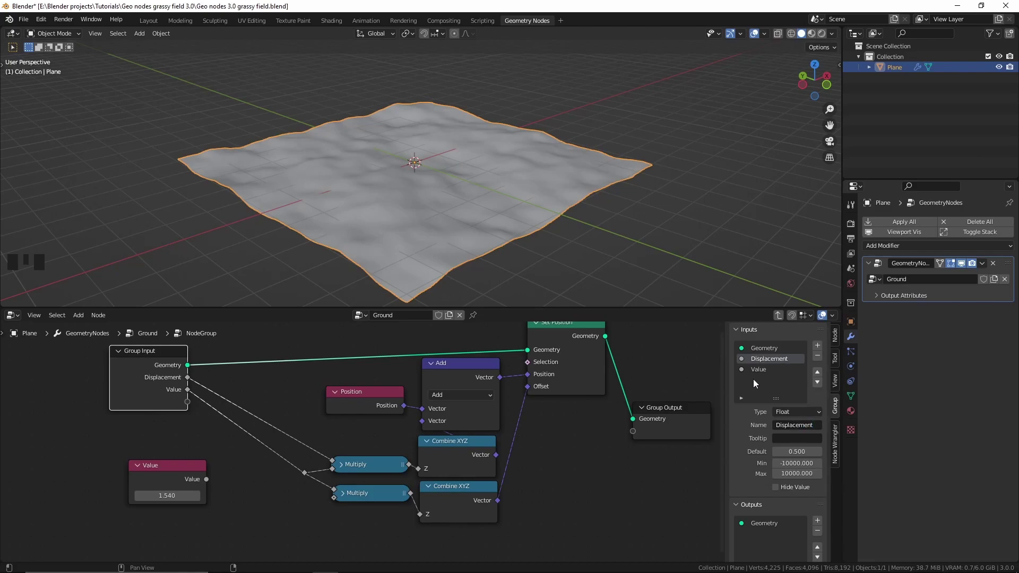
# Rename the group inputs Displacement and Strenght and return to the main tree
pyautogui.click(760, 372)
pyautogui.click(802, 428)
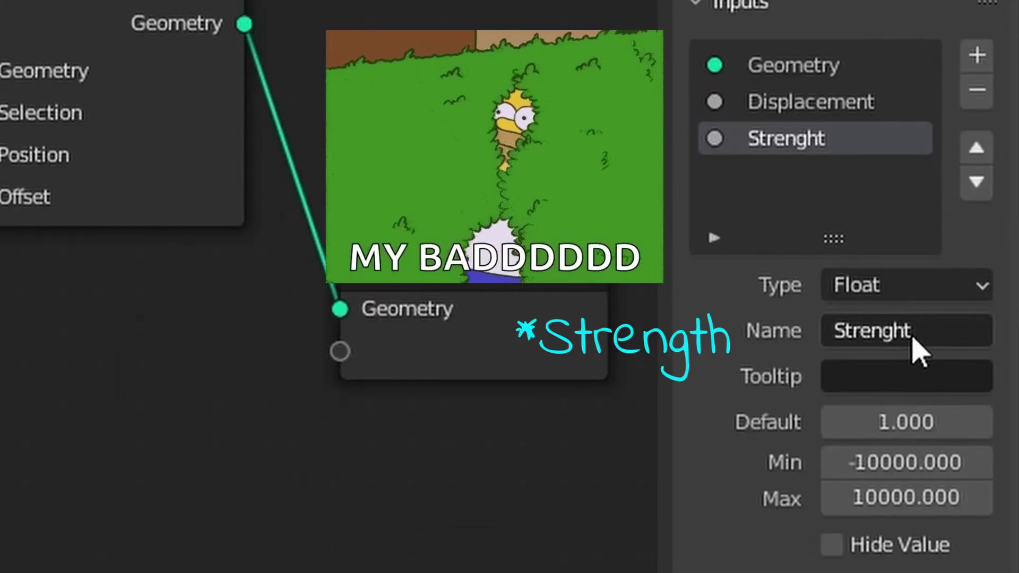
pyautogui.press('n')
pyautogui.middleClick(604, 465)
pyautogui.press('Tab')
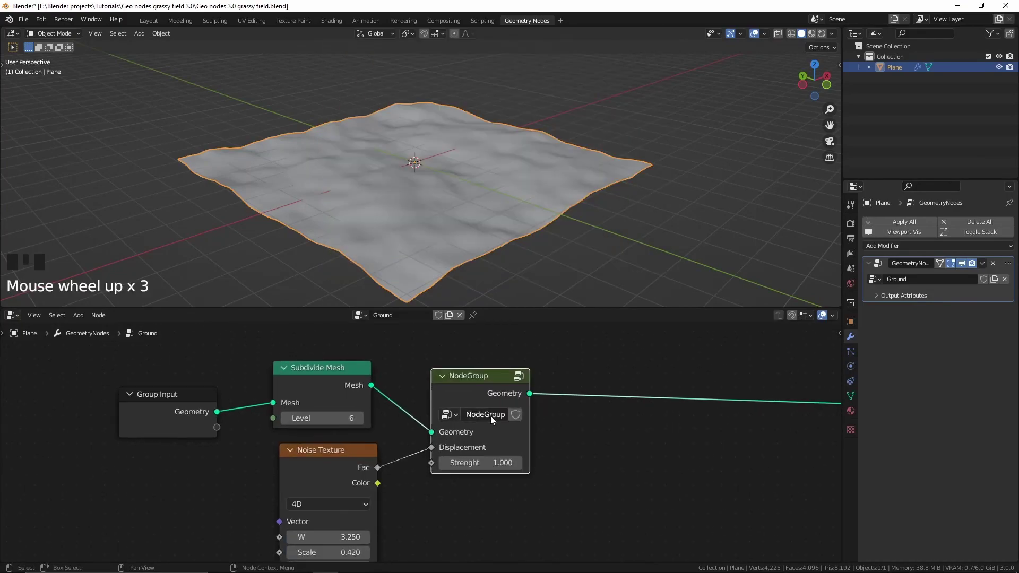
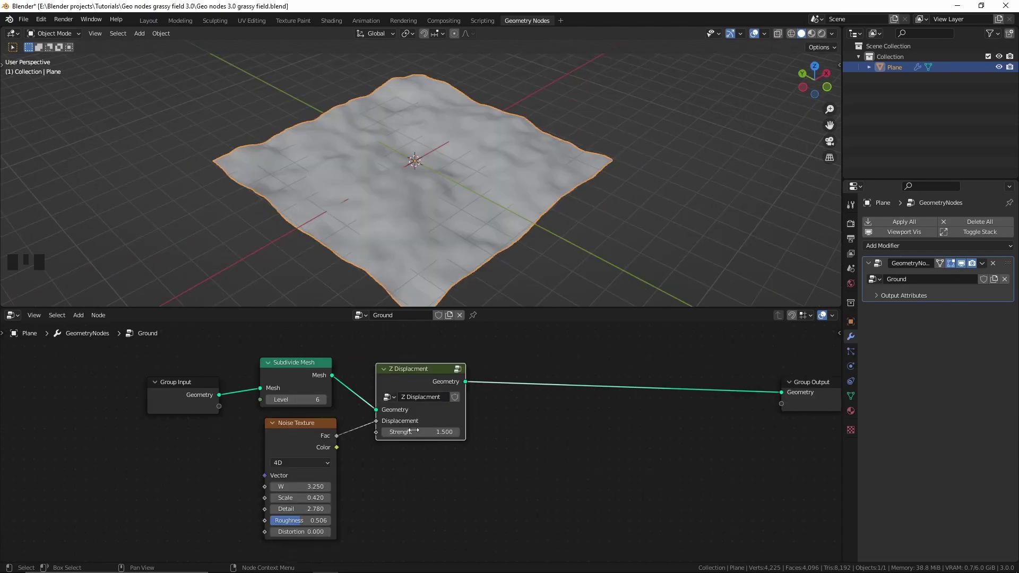
# Duplicate the Z Displacment group, drive it with finer noise (scale 1.94, strength 0.32), and start adding a Subdivision node
pyautogui.press('shift+d')
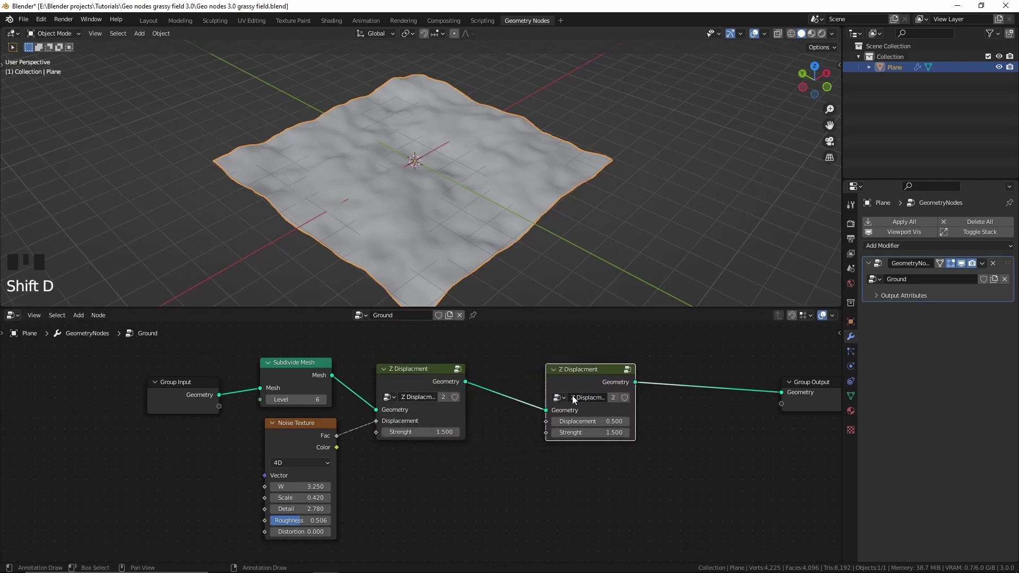
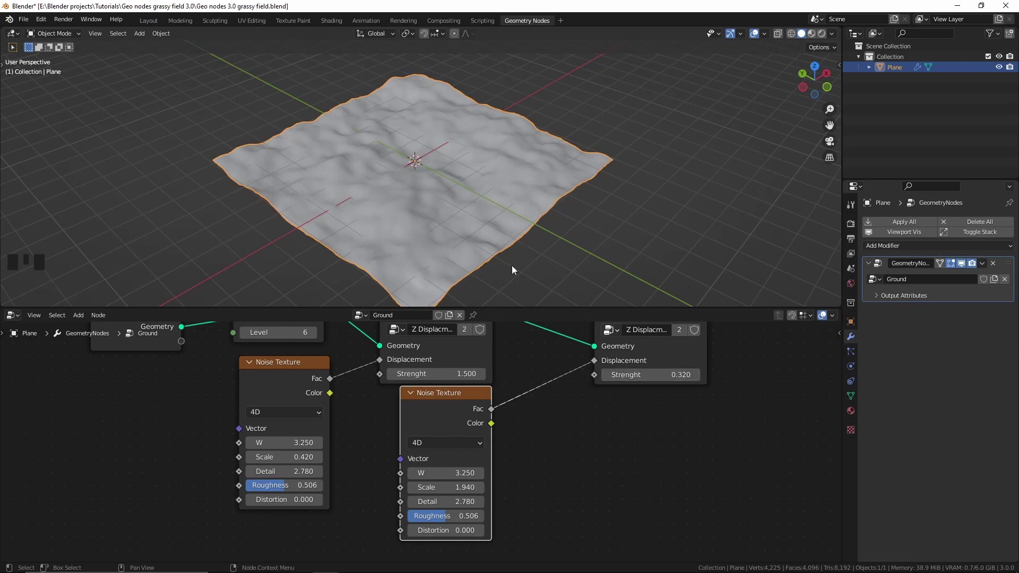
pyautogui.moveTo(483, 213); pyautogui.dragTo(507, 210)
pyautogui.scroll(3)
pyautogui.moveTo(508, 210); pyautogui.dragTo(458, 423)
pyautogui.moveTo(459, 423); pyautogui.dragTo(525, 342)
pyautogui.press('shift+a')
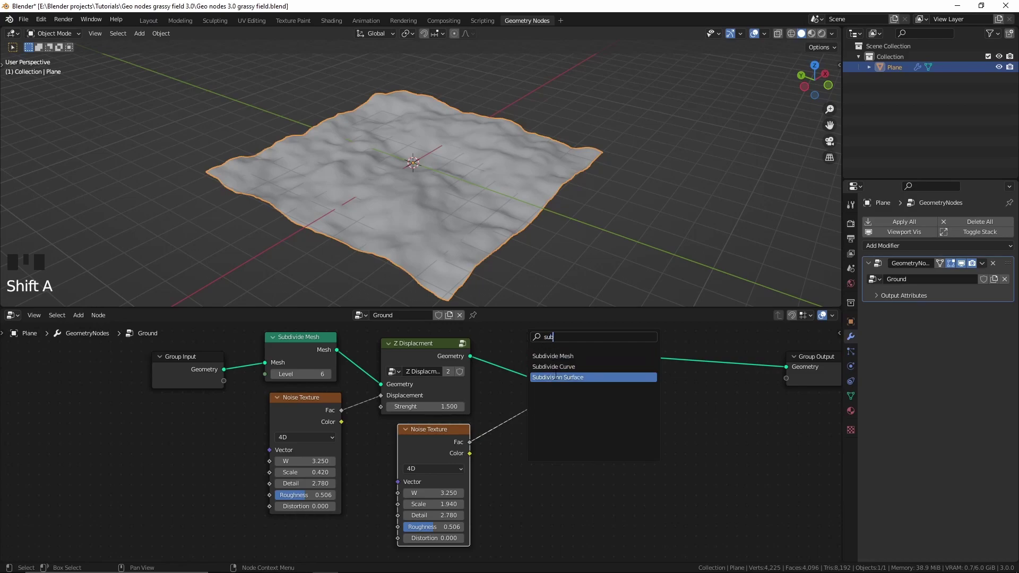